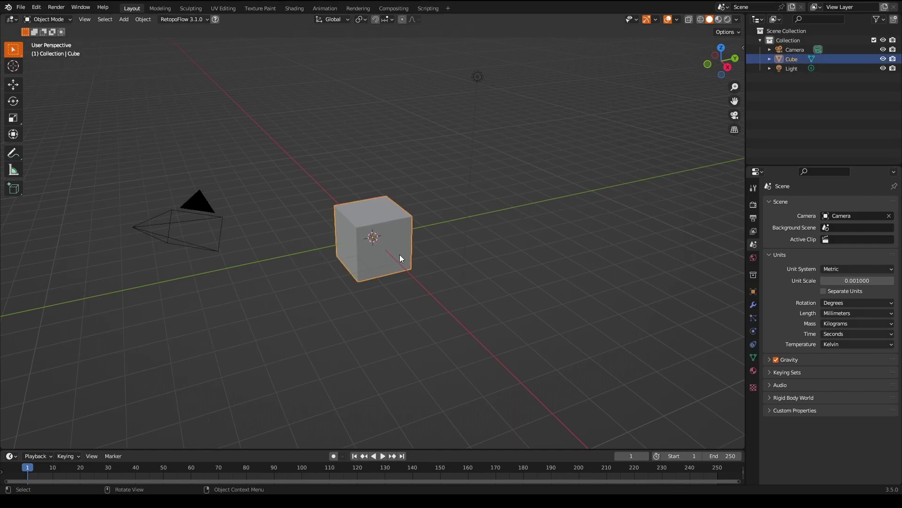
# Delete the default cube and add a fresh cube at the scene centre
pyautogui.press('x')
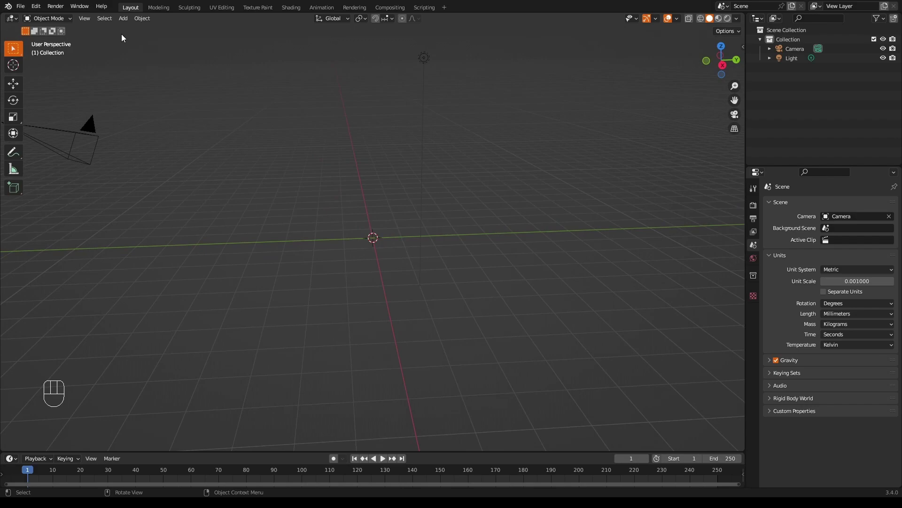
pyautogui.moveTo(129, 21); pyautogui.dragTo(232, 41)
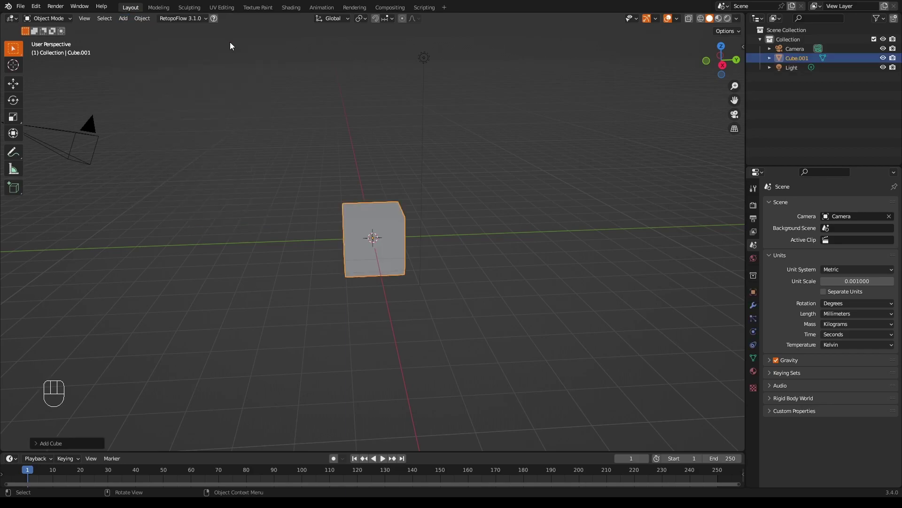
# Delete the camera and the light so only Cube.001 remains
pyautogui.moveTo(496, 238); pyautogui.dragTo(471, 228)
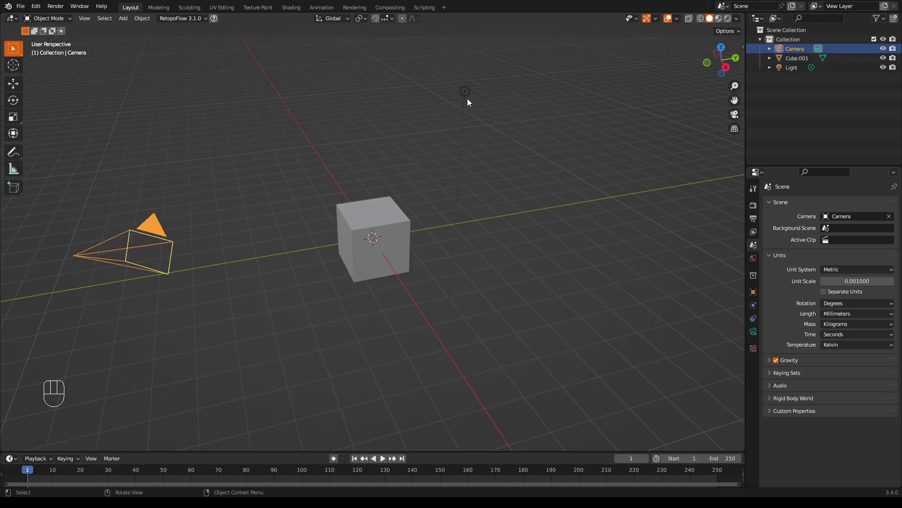
pyautogui.press('x')
pyautogui.moveTo(449, 237); pyautogui.dragTo(427, 227)
pyautogui.moveTo(397, 245); pyautogui.dragTo(307, 240)
pyautogui.moveTo(423, 241); pyautogui.dragTo(364, 253)
pyautogui.moveTo(408, 264); pyautogui.dragTo(424, 260)
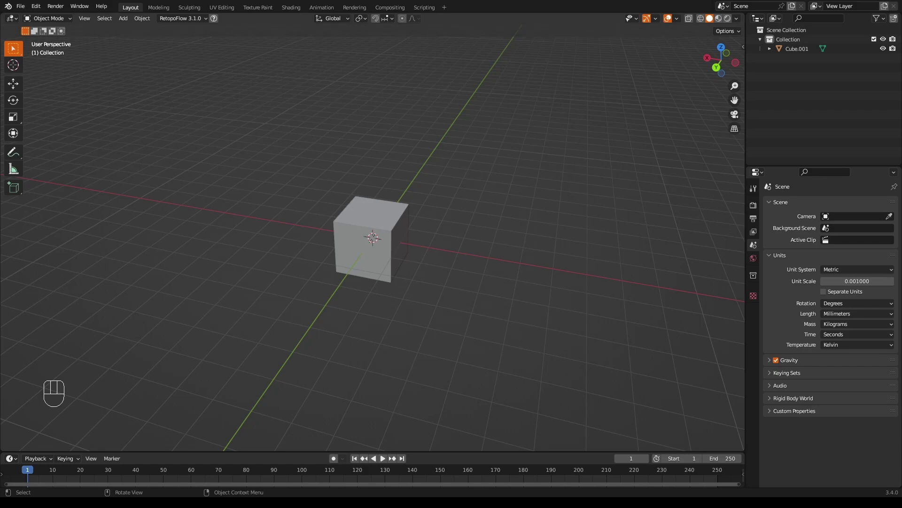
# Add a second cube and enable X-Ray so both cubes show see-through
pyautogui.moveTo(129, 22); pyautogui.dragTo(236, 39)
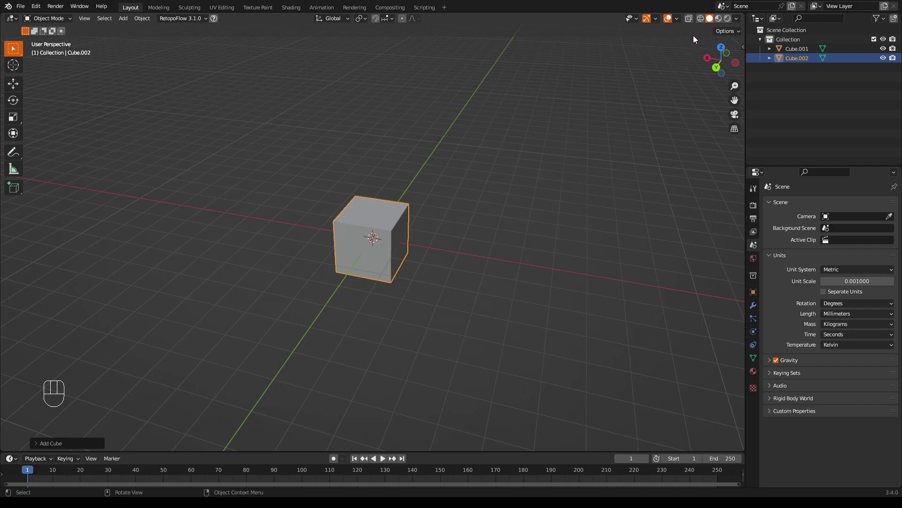
pyautogui.click(704, 25)
pyautogui.moveTo(443, 244); pyautogui.dragTo(452, 229)
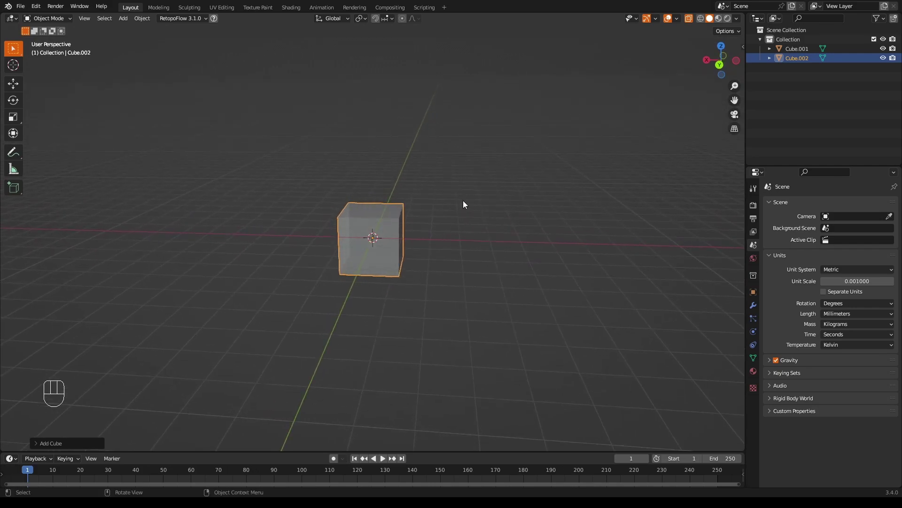
# Scale the new cube down to about 0.83 so it nests inside the first
pyautogui.press('s')
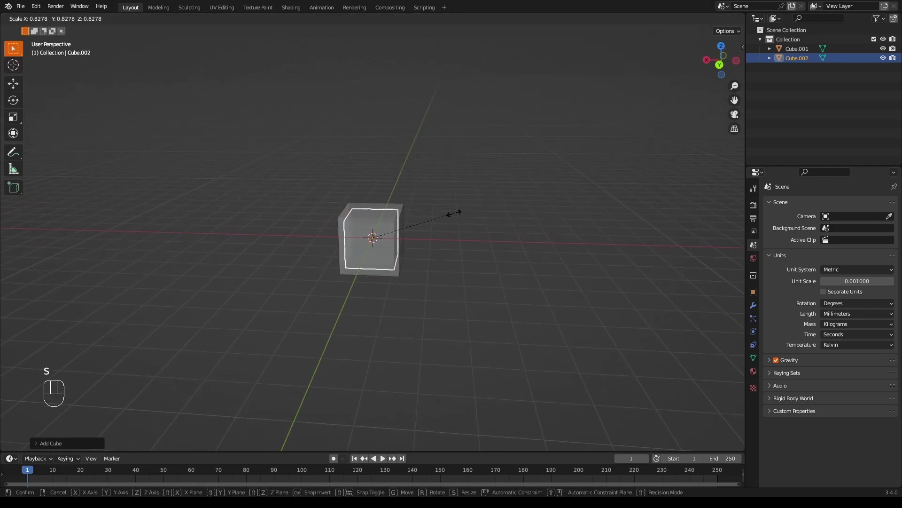
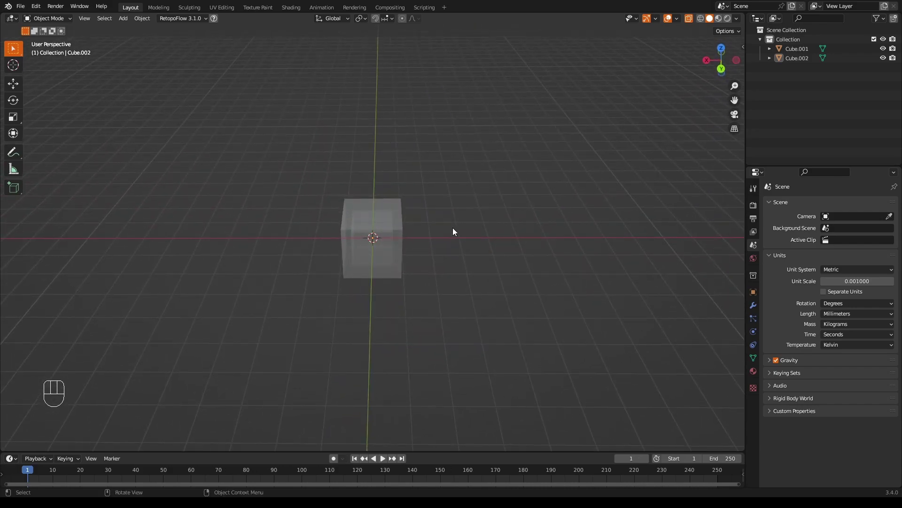
pyautogui.moveTo(461, 216); pyautogui.dragTo(458, 193)
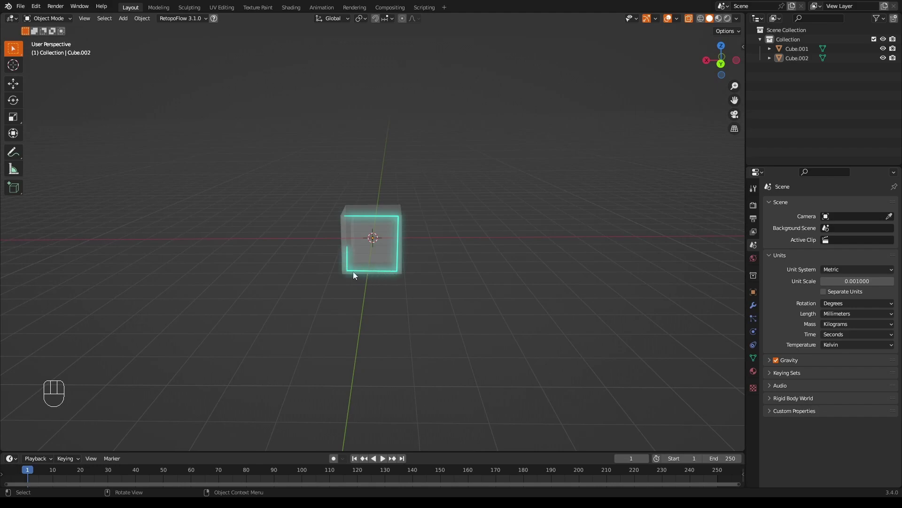
pyautogui.moveTo(509, 176); pyautogui.dragTo(481, 191)
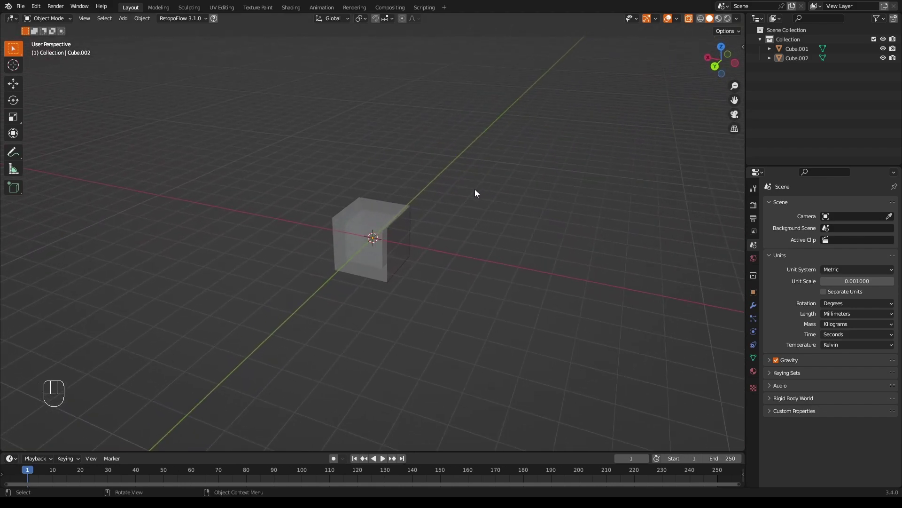
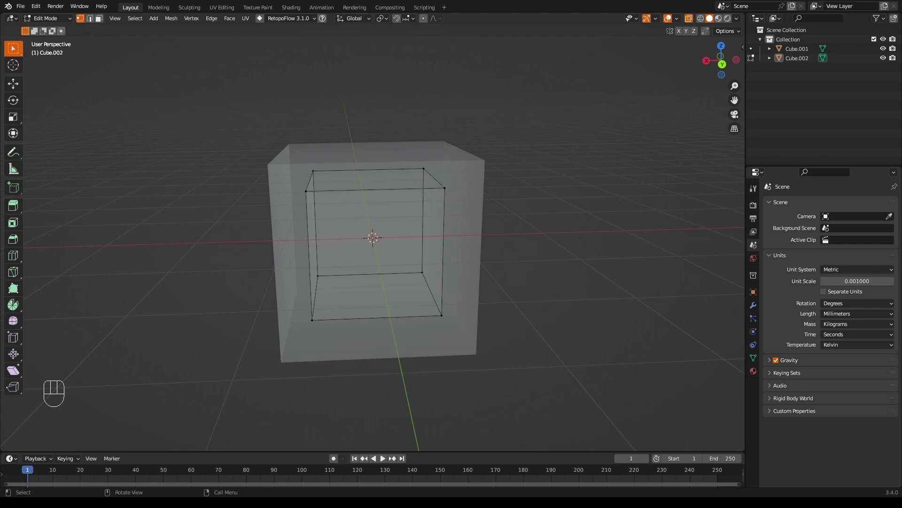
# Return to Object Mode and switch X-Ray off, showing the outer cube solid
pyautogui.moveTo(693, 20); pyautogui.dragTo(666, 65)
pyautogui.press('Tab')
pyautogui.moveTo(496, 220); pyautogui.dragTo(483, 210)
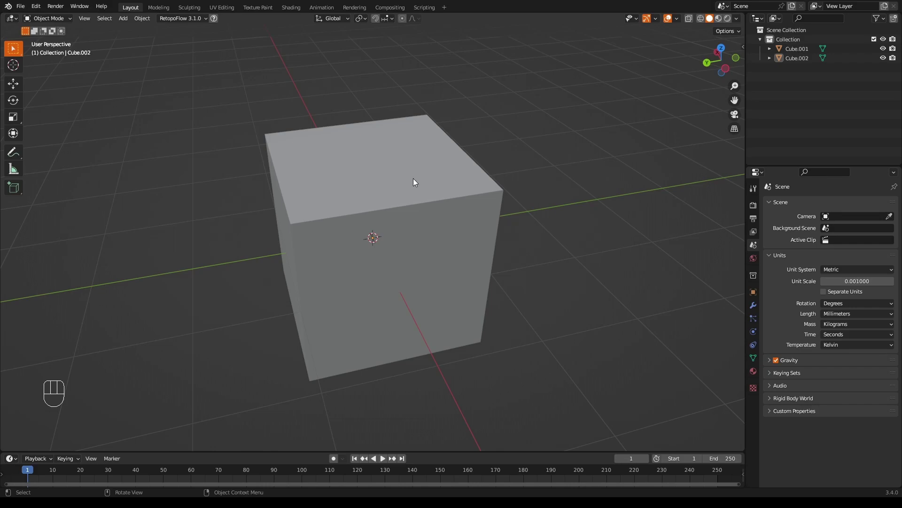
pyautogui.moveTo(418, 179); pyautogui.dragTo(413, 172)
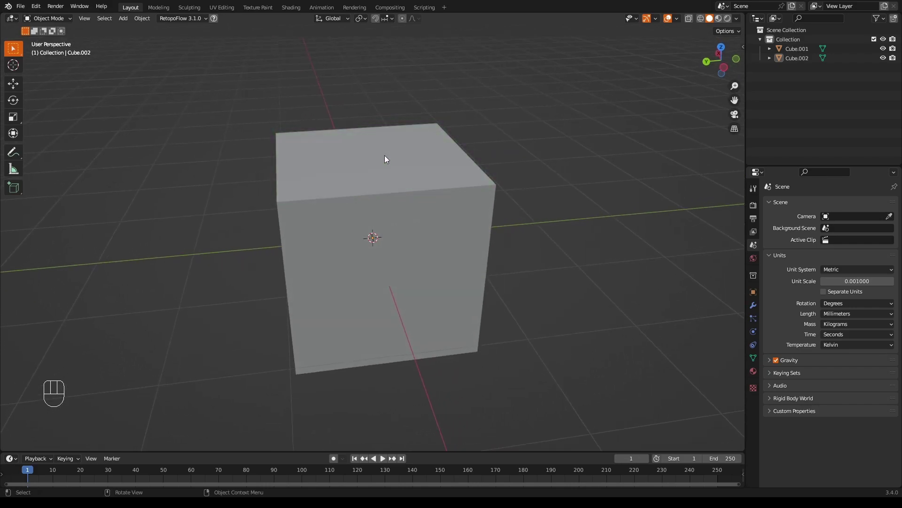
pyautogui.moveTo(498, 214); pyautogui.dragTo(457, 183)
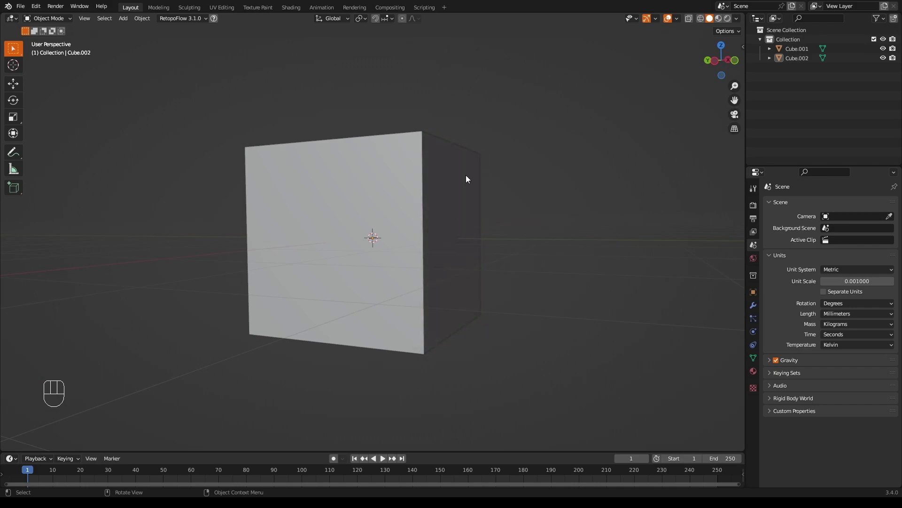
# Select Cube.001 and Cube.002 together and enter Edit Mode on both
pyautogui.moveTo(476, 185); pyautogui.dragTo(484, 213)
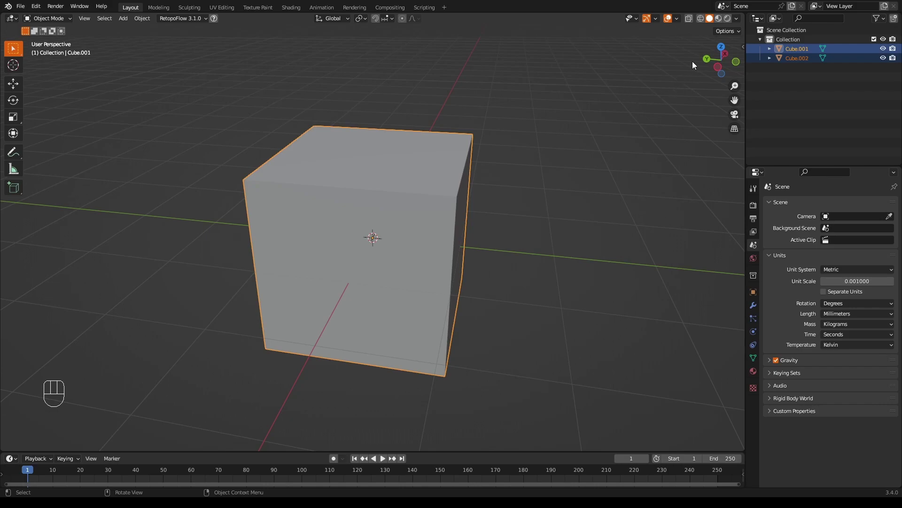
pyautogui.press('alt+a')
pyautogui.moveTo(681, 21); pyautogui.dragTo(650, 437)
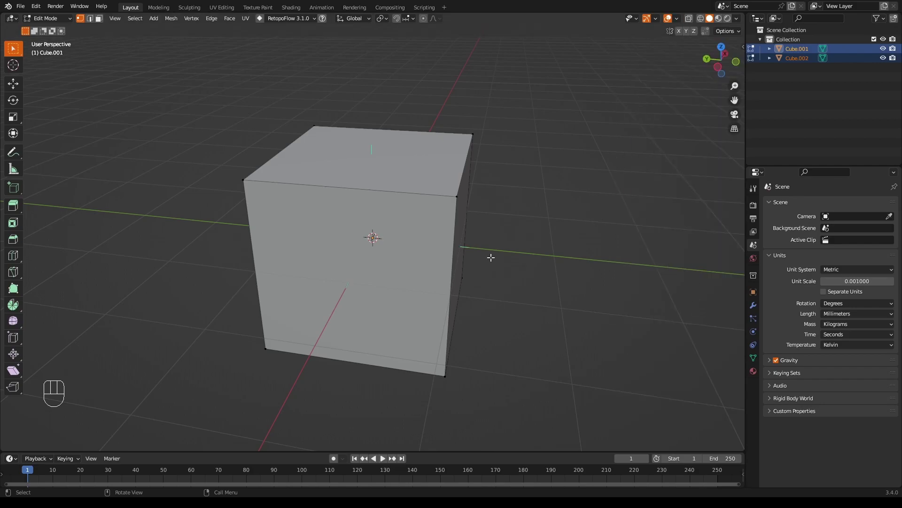
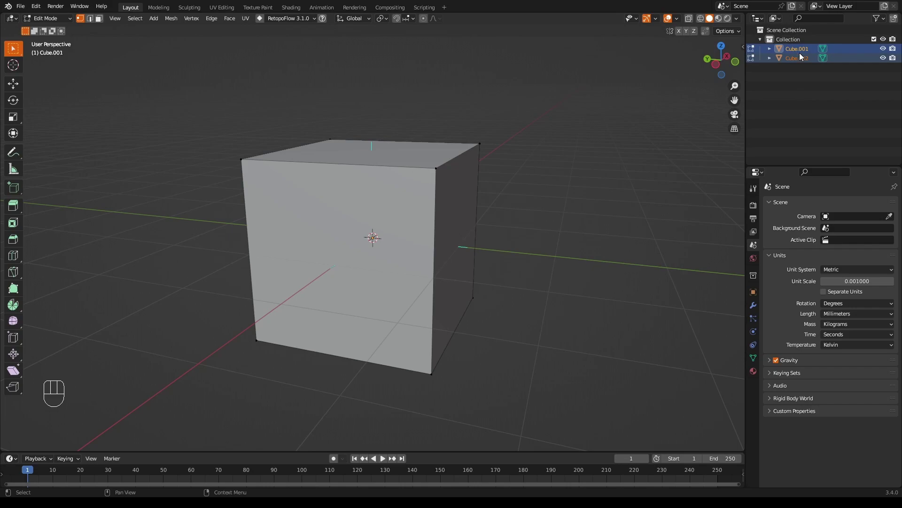
pyautogui.moveTo(507, 227); pyautogui.dragTo(531, 223)
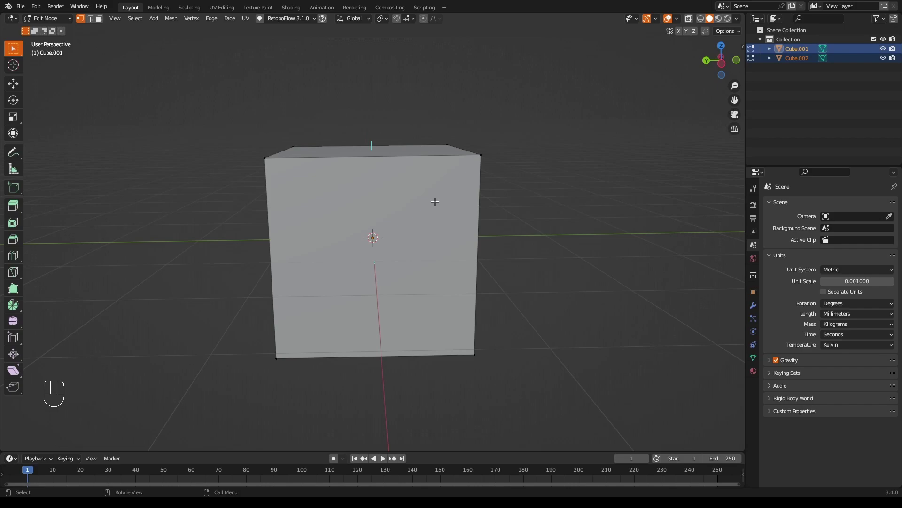
pyautogui.press('alt+b')
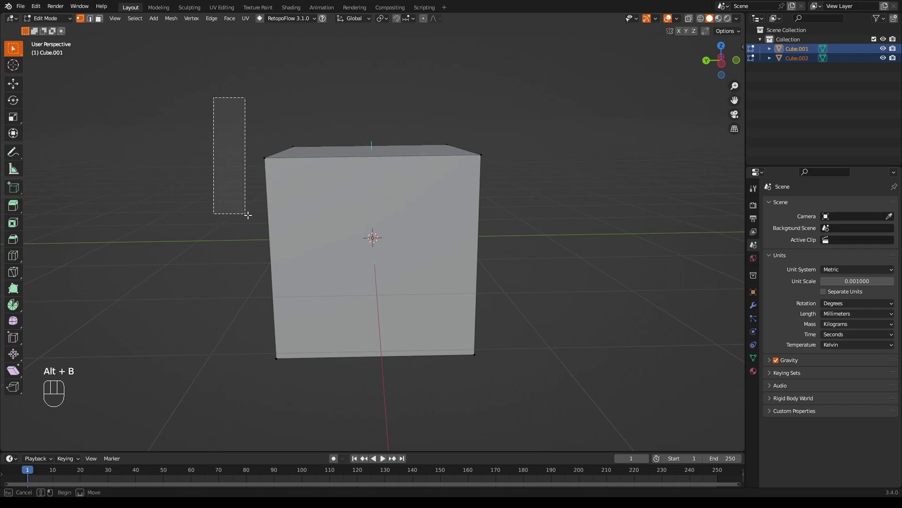
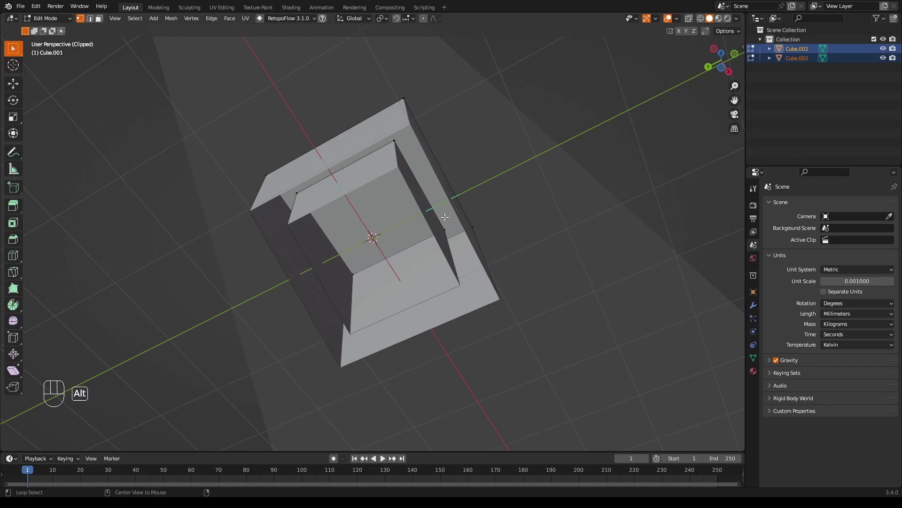
# Hide the outer cube Cube.001 to expose the inner cube
pyautogui.press('alt+b')
pyautogui.moveTo(474, 159); pyautogui.dragTo(468, 264)
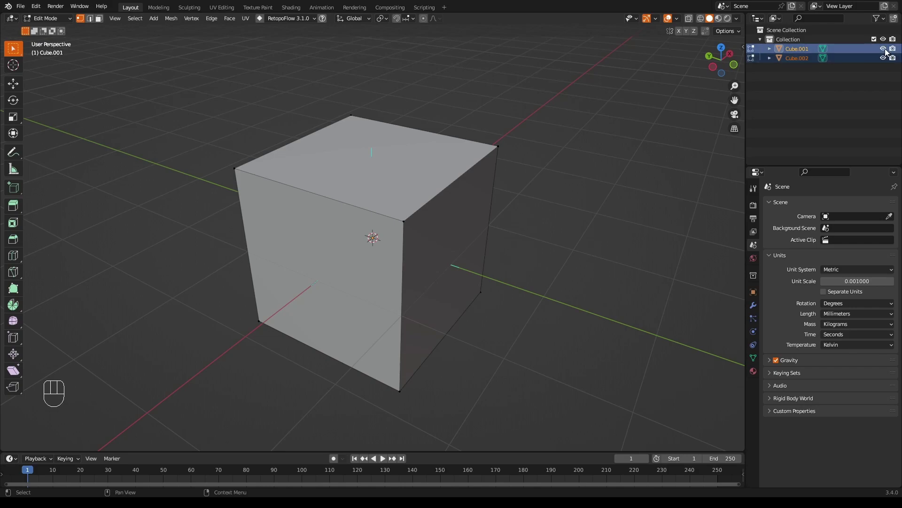
pyautogui.moveTo(494, 219); pyautogui.dragTo(506, 216)
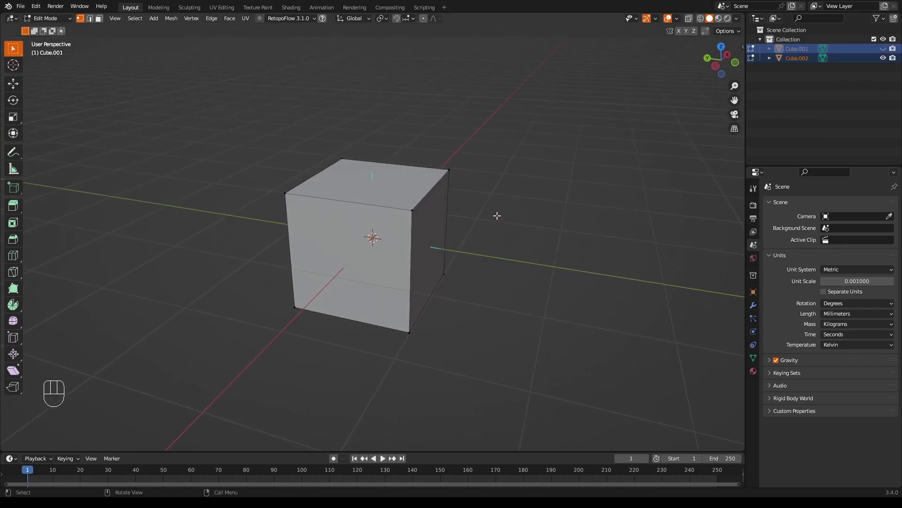
# Flip the normals of all the inner cube's faces and unhide Cube.001
pyautogui.press('a')
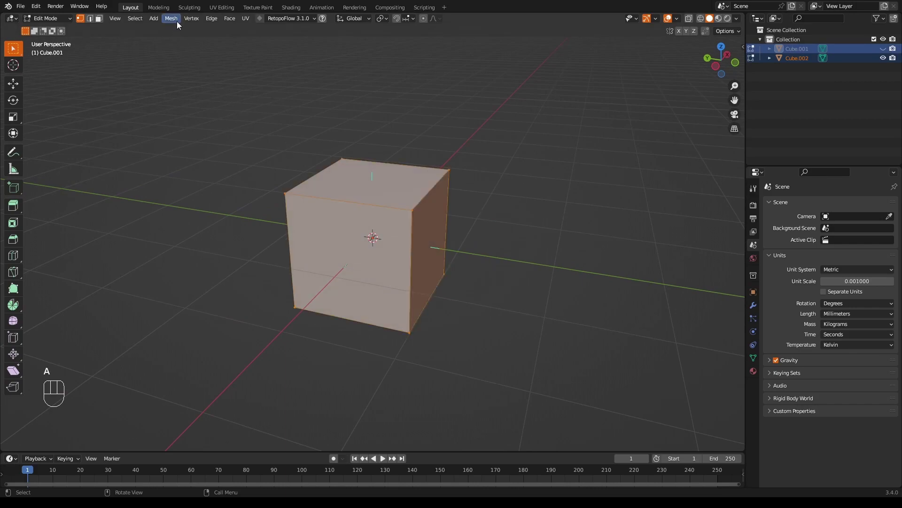
pyautogui.moveTo(179, 25); pyautogui.dragTo(273, 197)
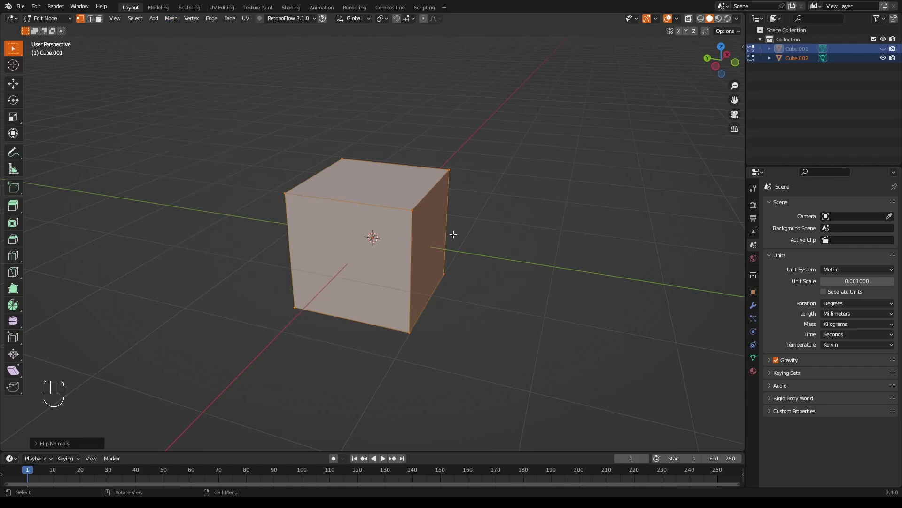
pyautogui.moveTo(453, 238); pyautogui.dragTo(782, 153)
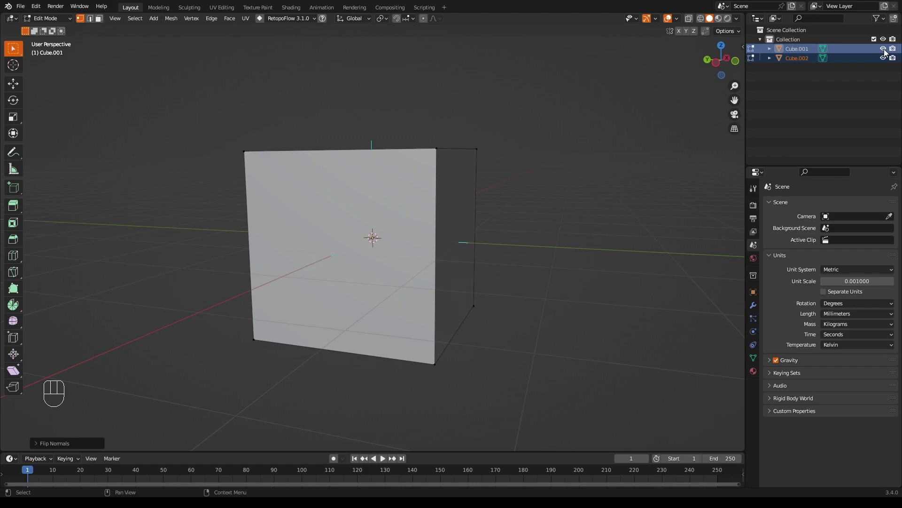
# Start an Alt+B clipping box to slice the view into the cubes
pyautogui.press('alt+b')
pyautogui.press('alt+b')
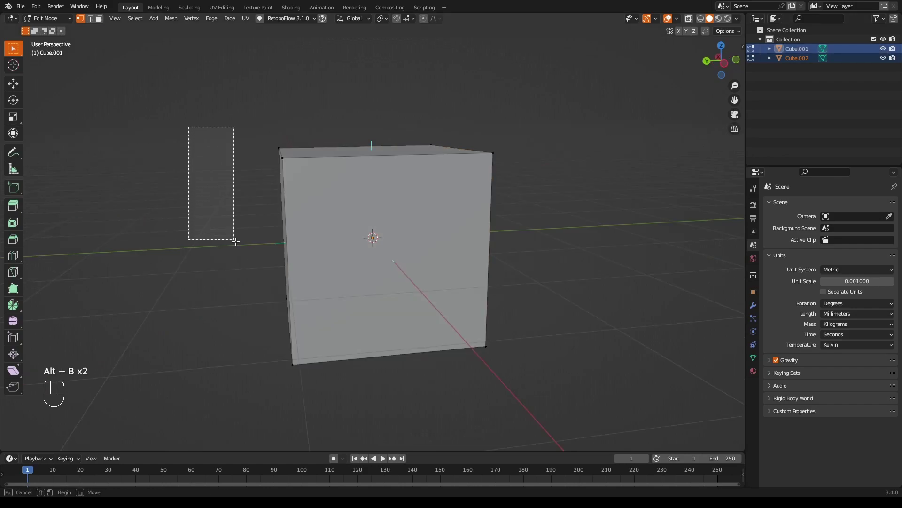
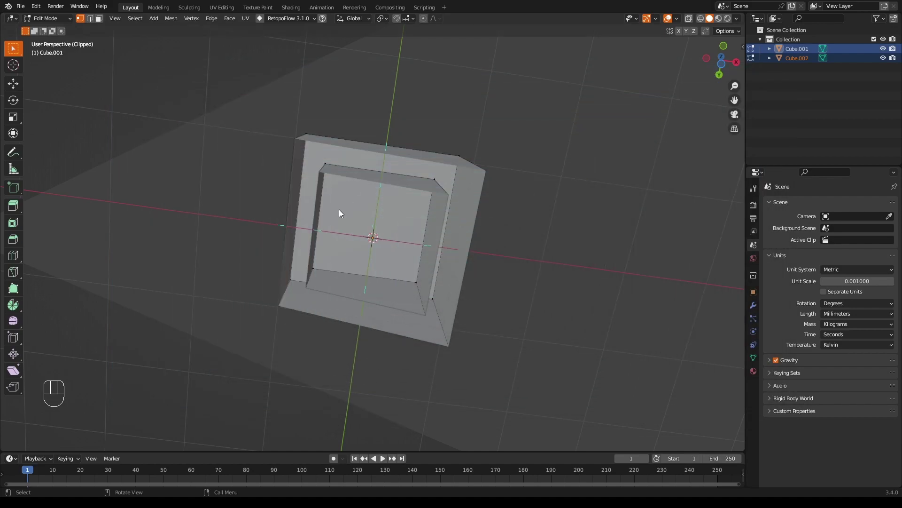
# Clear the clipping and enable Face Orientation, the outer faces showing blue
pyautogui.moveTo(435, 138); pyautogui.dragTo(435, 156)
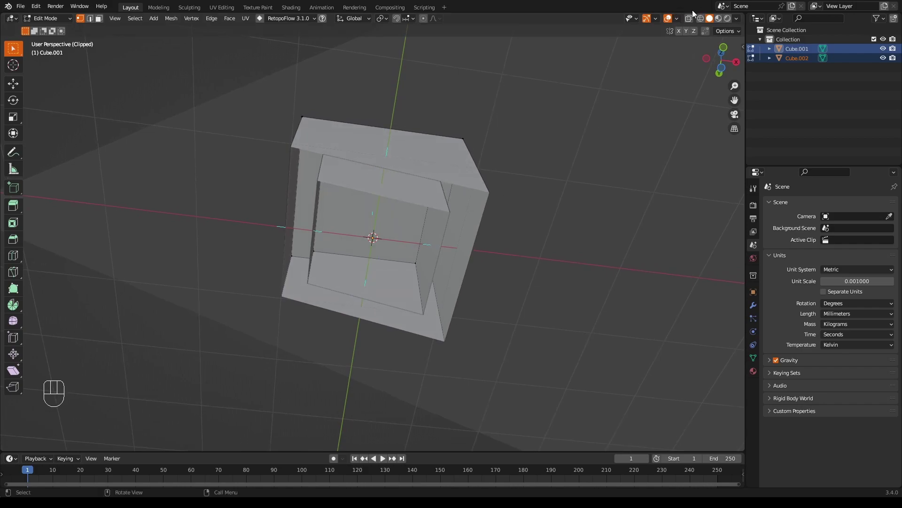
pyautogui.moveTo(679, 19); pyautogui.dragTo(647, 391)
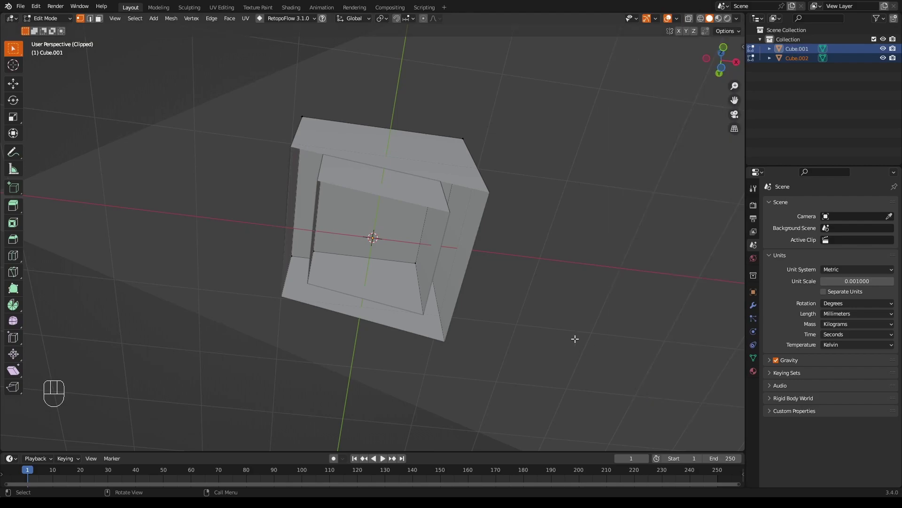
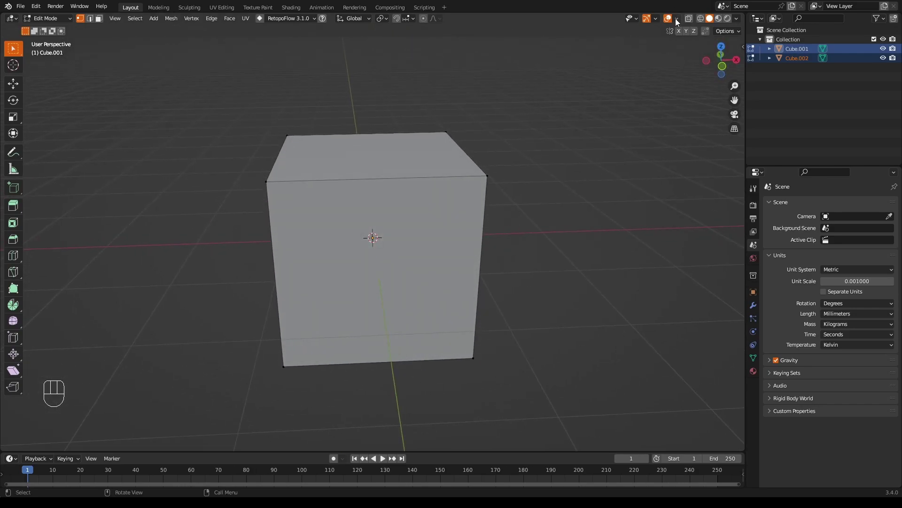
pyautogui.moveTo(681, 19); pyautogui.dragTo(499, 175)
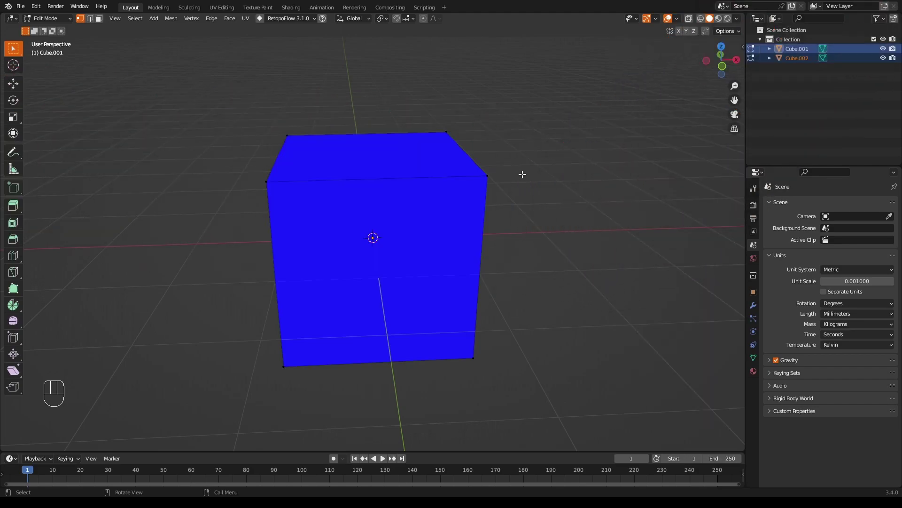
pyautogui.moveTo(523, 179); pyautogui.dragTo(537, 181)
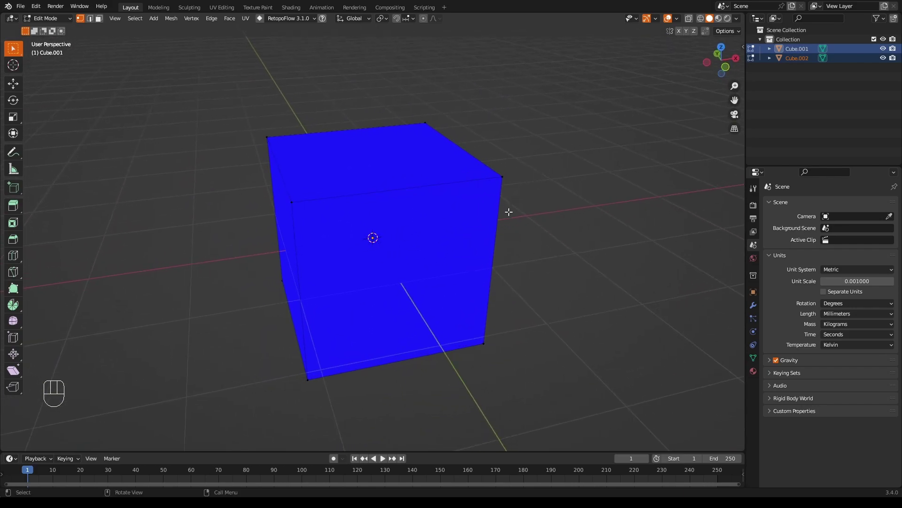
pyautogui.moveTo(508, 211); pyautogui.dragTo(501, 210)
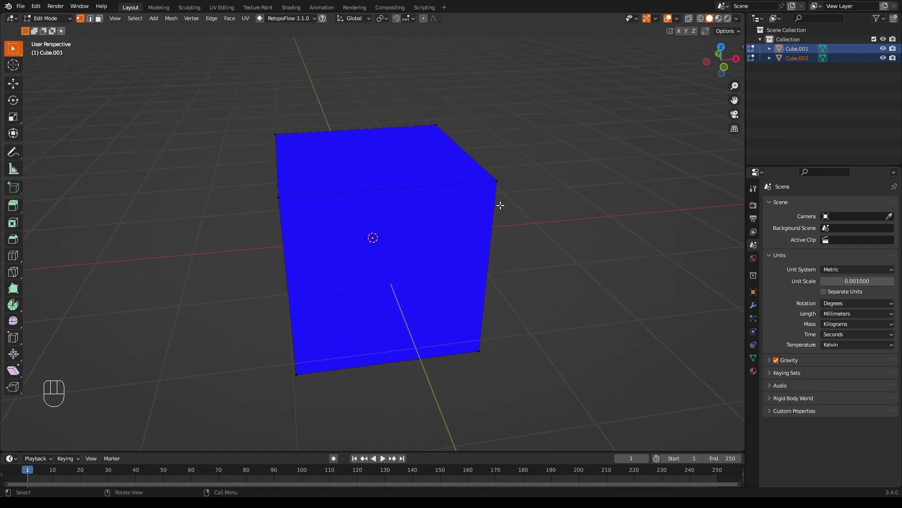
pyautogui.press('alt+b')
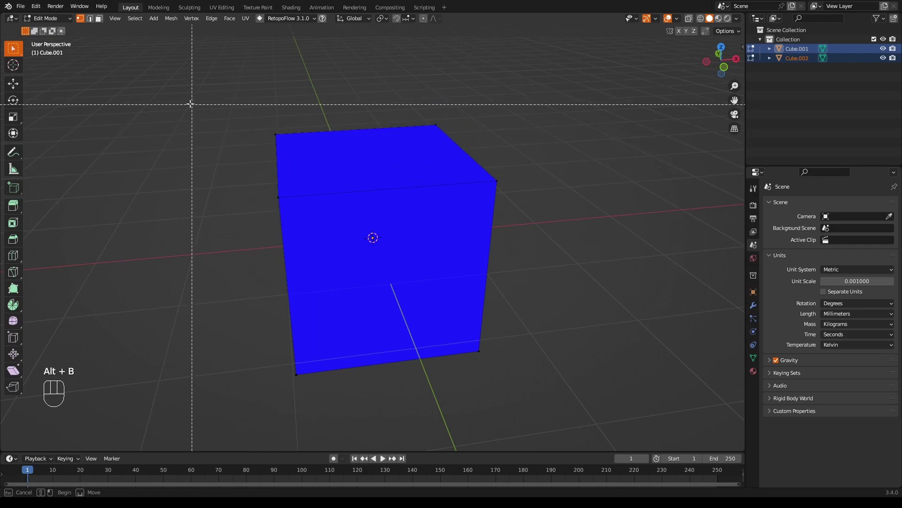
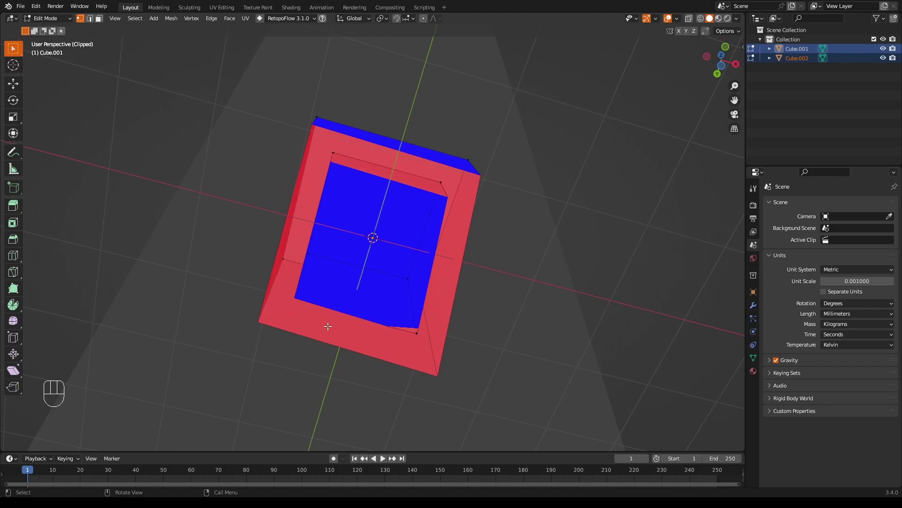
pyautogui.press('alt+b')
# Orbit around the blue cube to check every outer face
pyautogui.moveTo(402, 161); pyautogui.dragTo(511, 223)
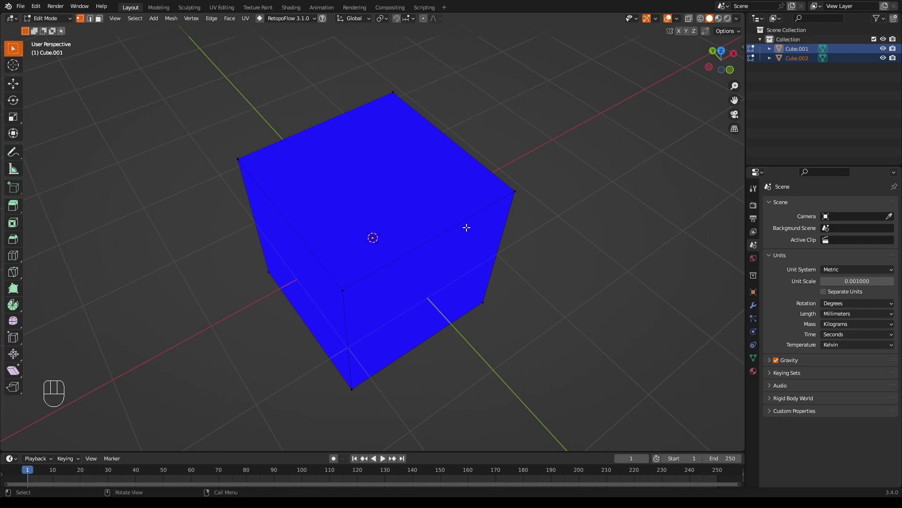
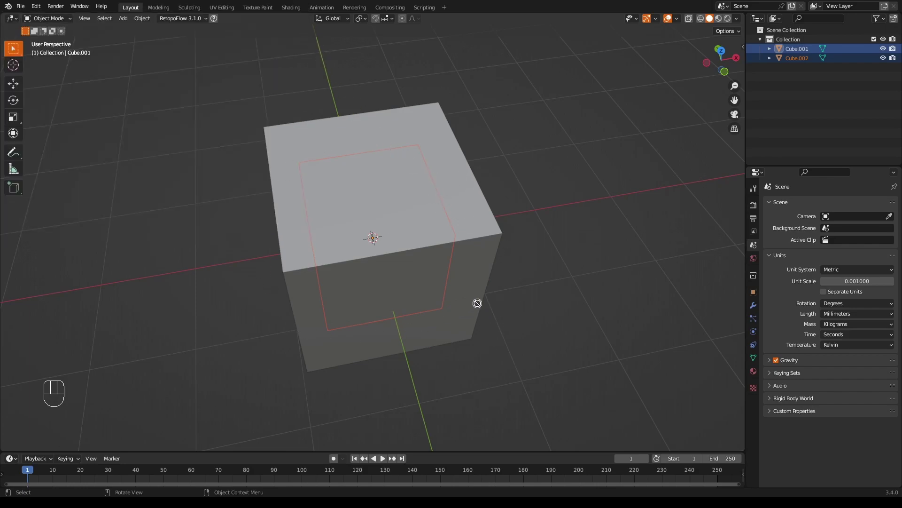
# Clip the view with Alt+B to inspect inside the cube
pyautogui.press('alt+b')
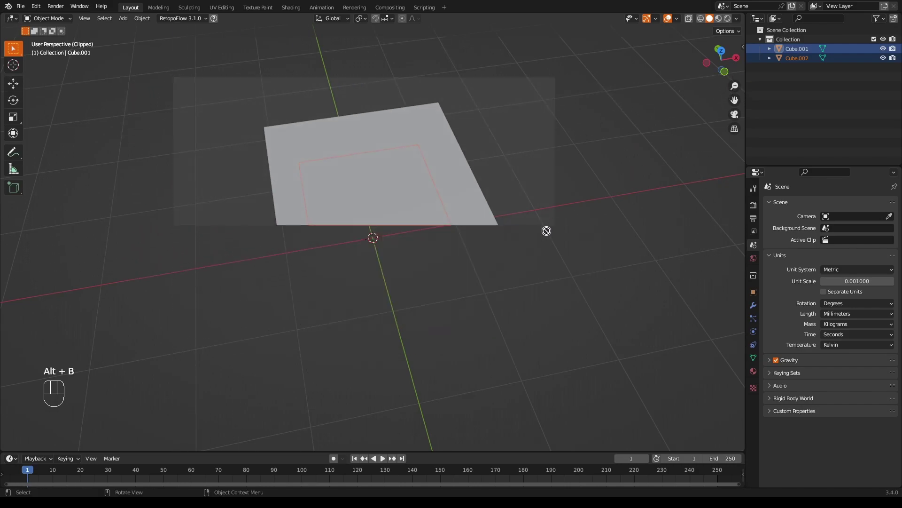
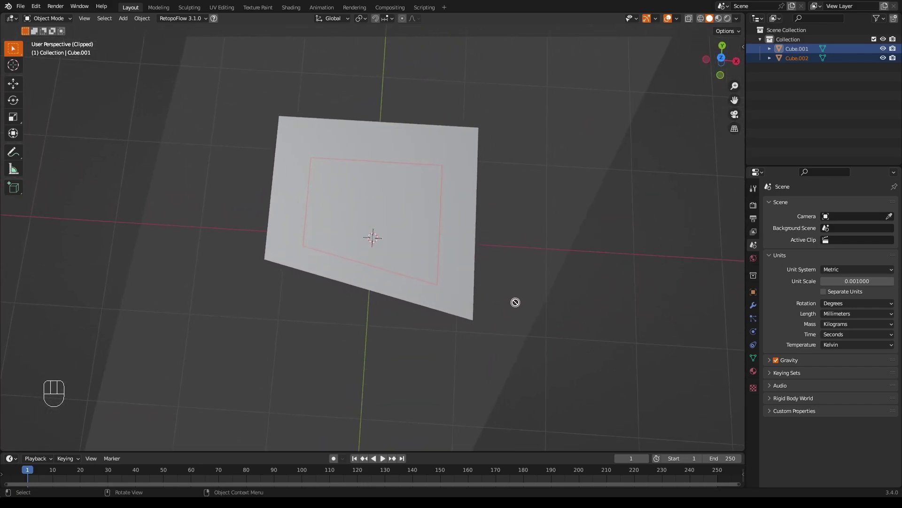
# Select and delete the grey cube Cube.001
pyautogui.moveTo(508, 148); pyautogui.dragTo(488, 141)
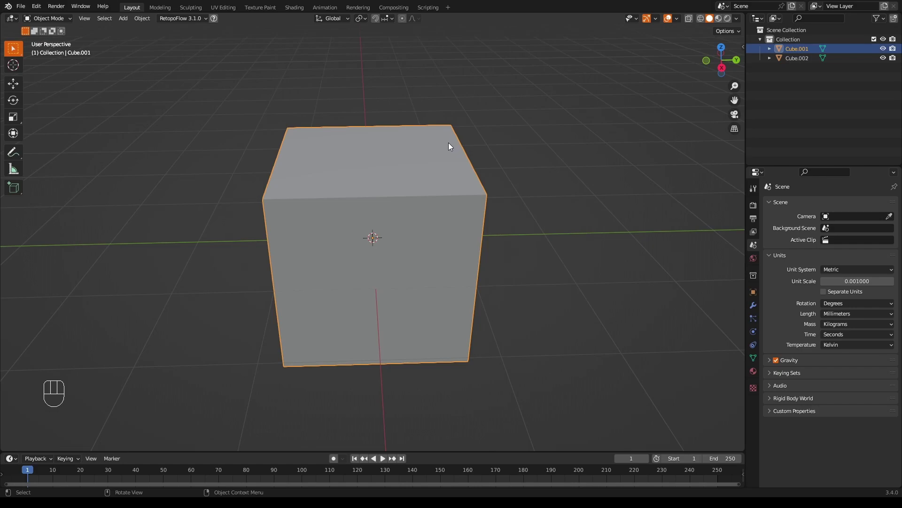
pyautogui.middleClick(479, 159)
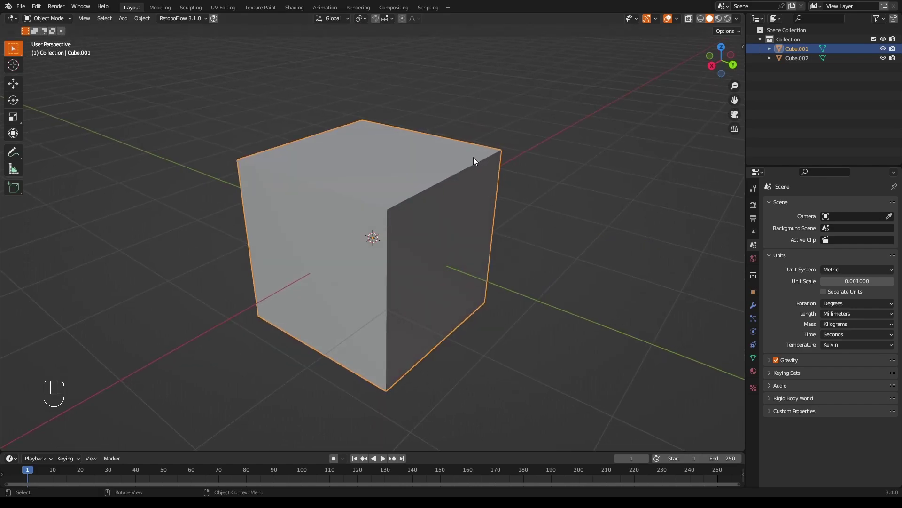
pyautogui.press('x')
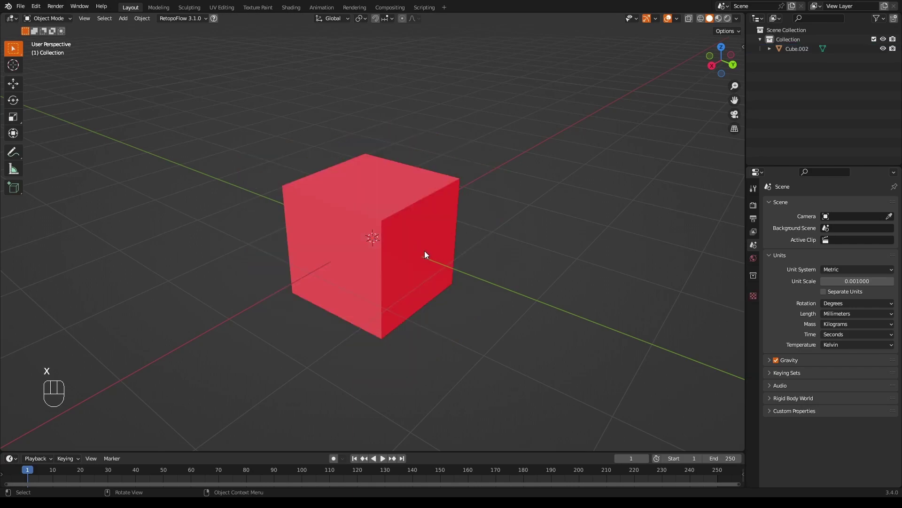
# Select and delete the remaining red cube Cube.002
pyautogui.click(419, 237)
pyautogui.press('x')
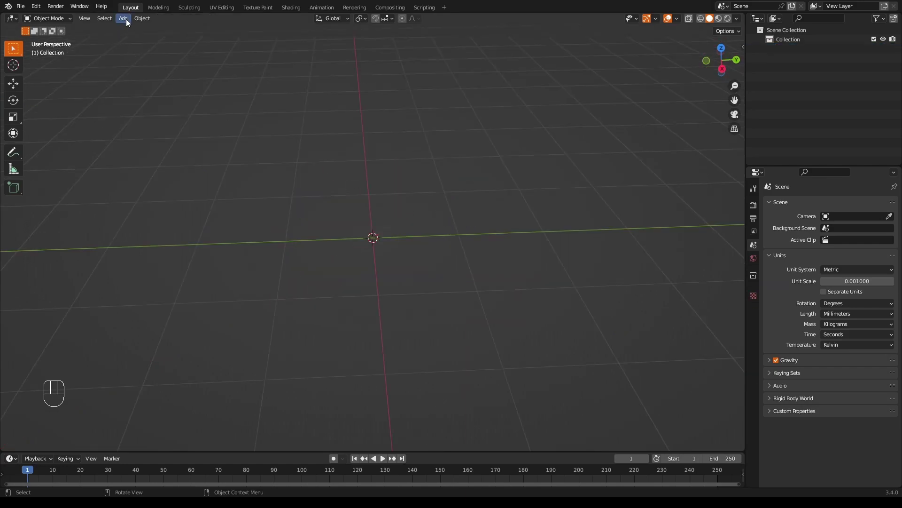
# Add a plane, duplicate it with Shift+D and set the copy beside it along Y
pyautogui.moveTo(126, 23); pyautogui.dragTo(215, 31)
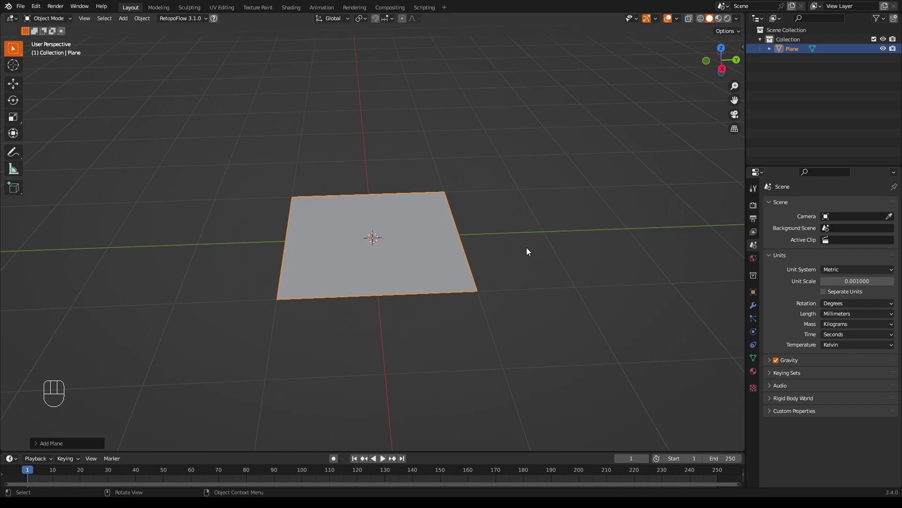
pyautogui.press('shift+d')
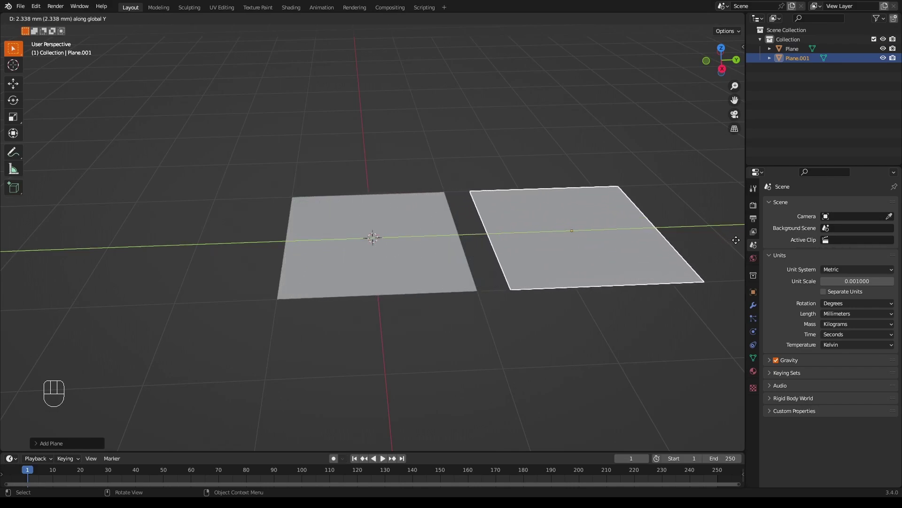
pyautogui.moveTo(523, 338); pyautogui.dragTo(515, 328)
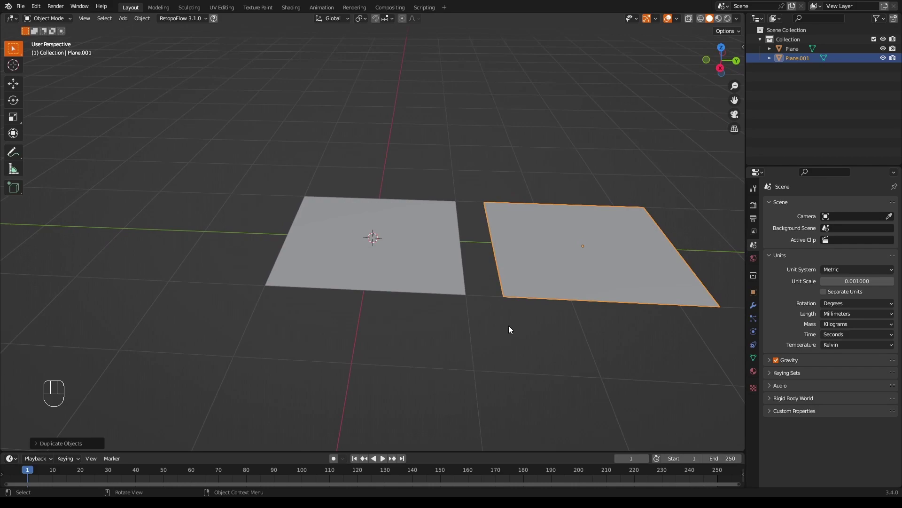
# In Edit Mode on the first plane, face-select its single face and extrude it downward
pyautogui.moveTo(485, 340); pyautogui.dragTo(488, 274)
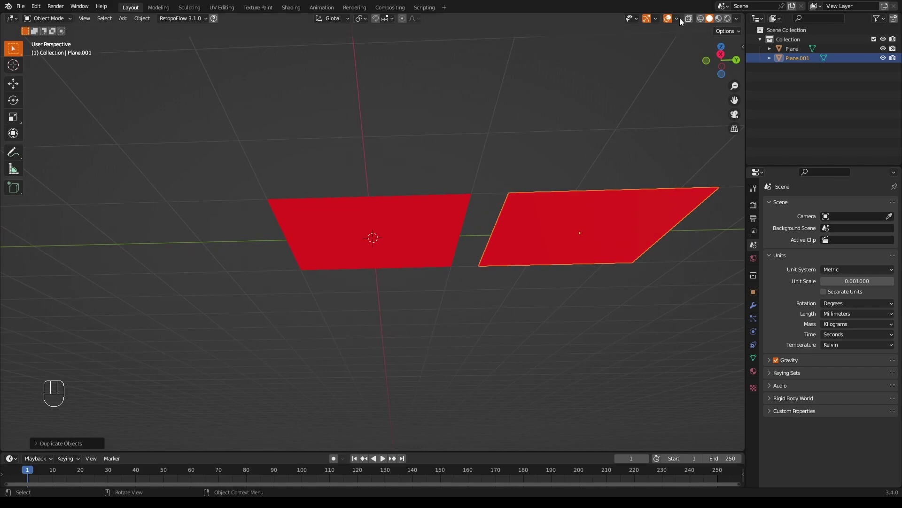
pyautogui.moveTo(683, 20); pyautogui.dragTo(605, 212)
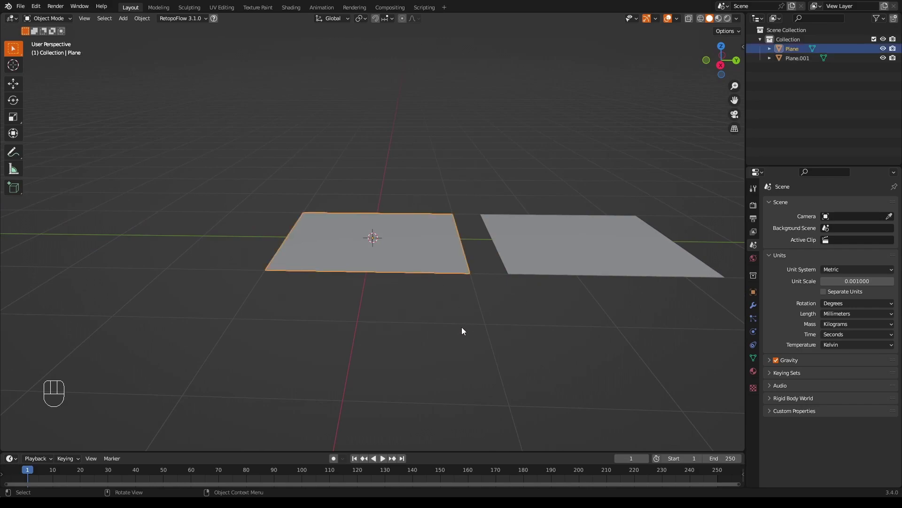
pyautogui.press('Tab')
pyautogui.moveTo(477, 304); pyautogui.dragTo(477, 244)
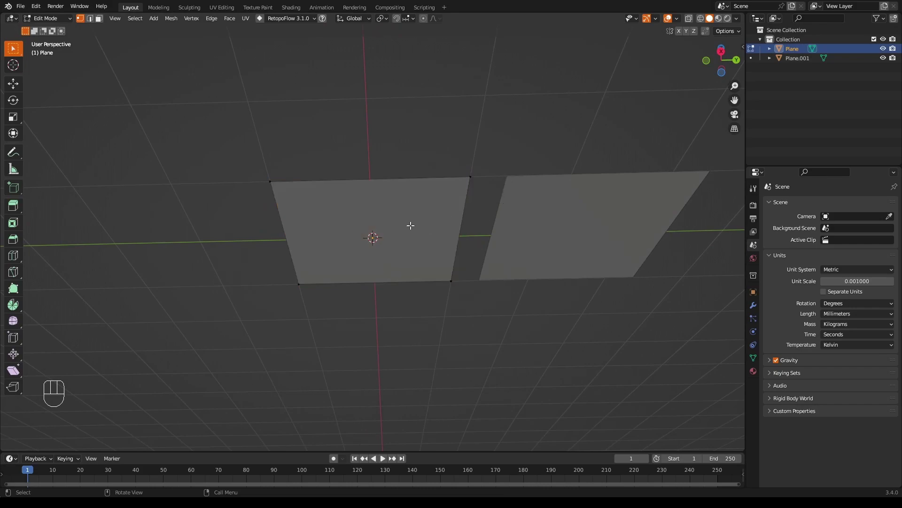
pyautogui.click(105, 20)
pyautogui.click(389, 233)
pyautogui.moveTo(522, 138); pyautogui.dragTo(518, 160)
pyautogui.press('e')
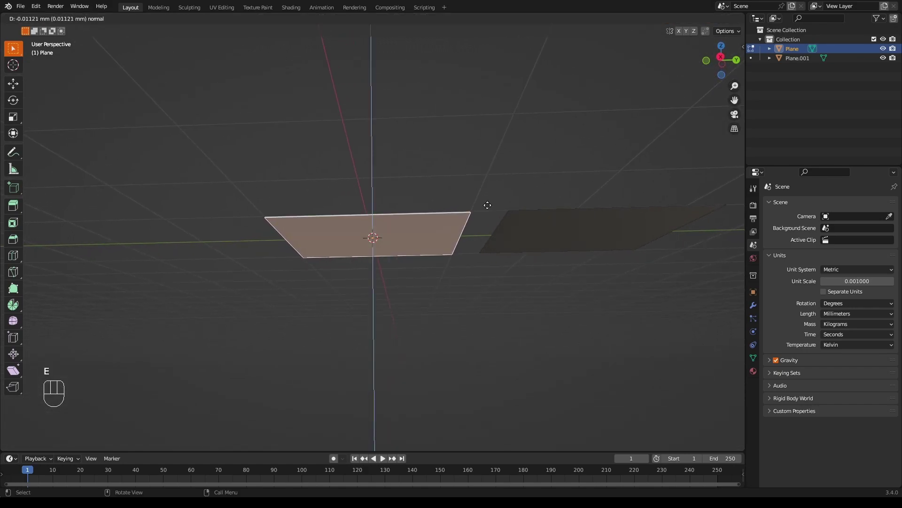
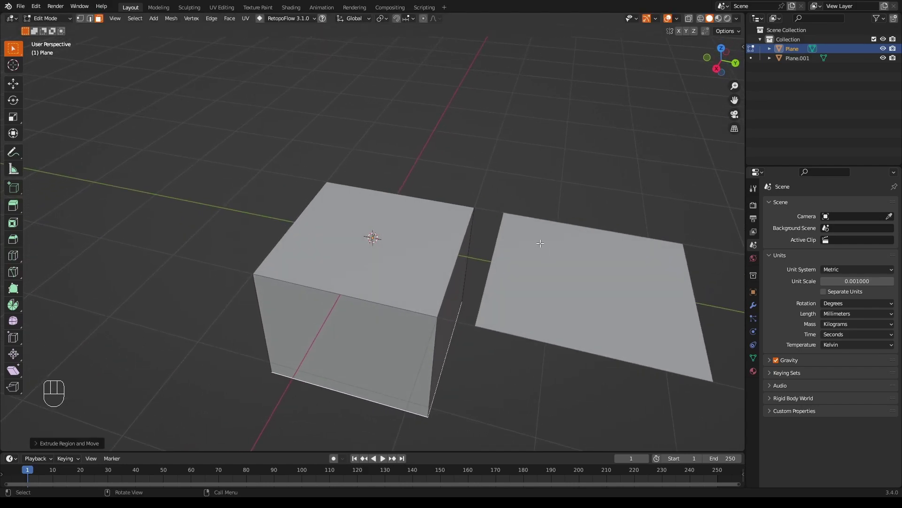
# Switch editing to Plane.001 and extrude its face upward into a tall box
pyautogui.press('Tab')
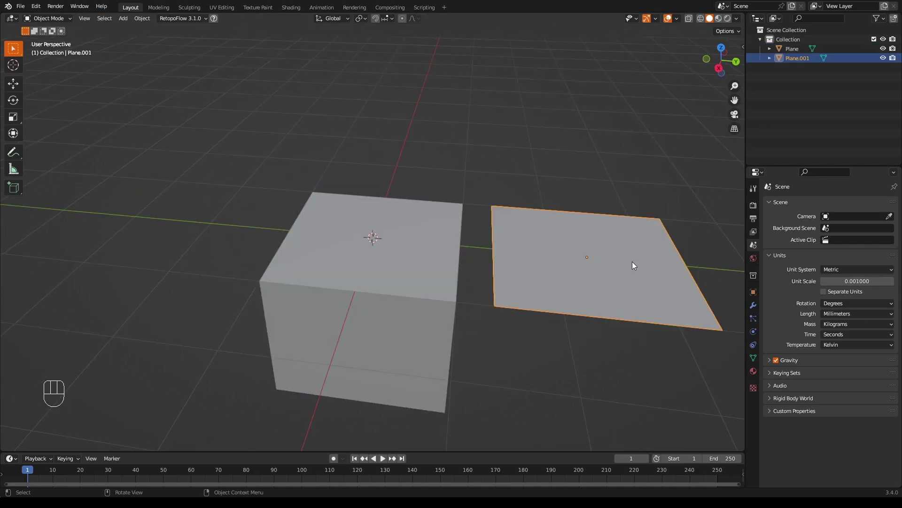
pyautogui.press('Tab')
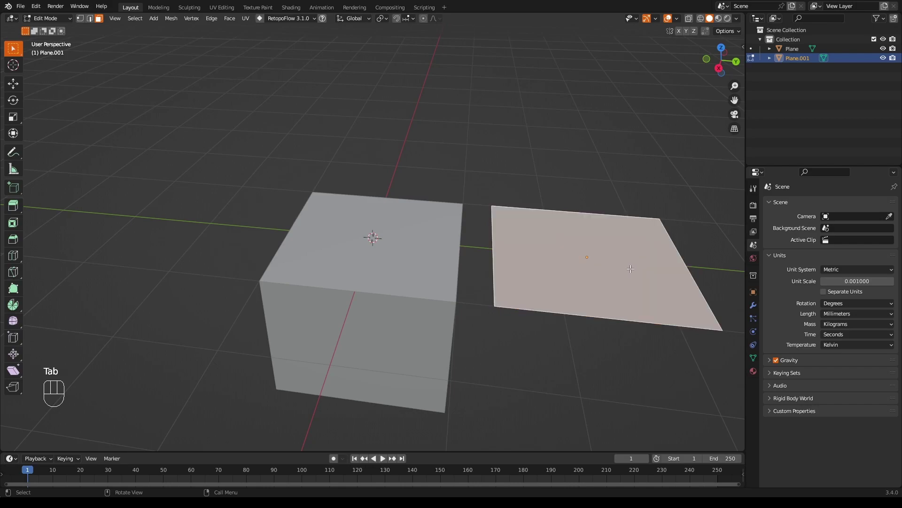
pyautogui.press('e')
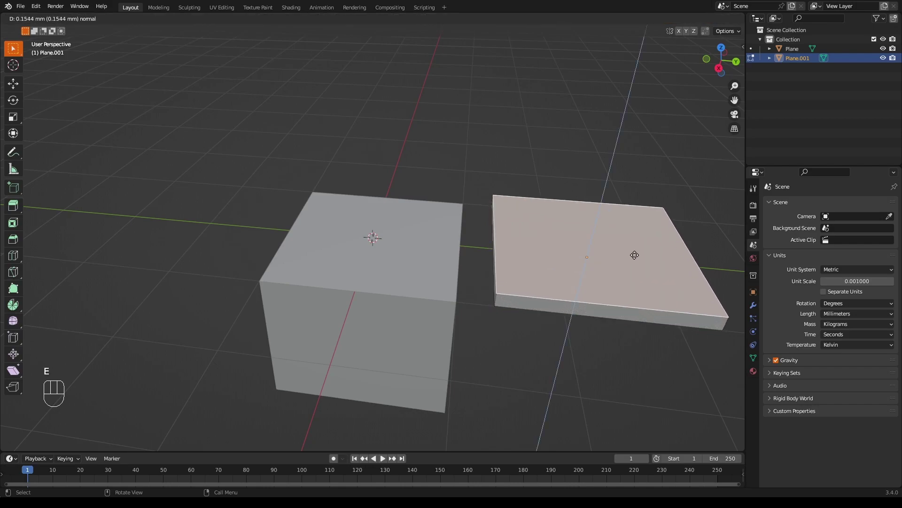
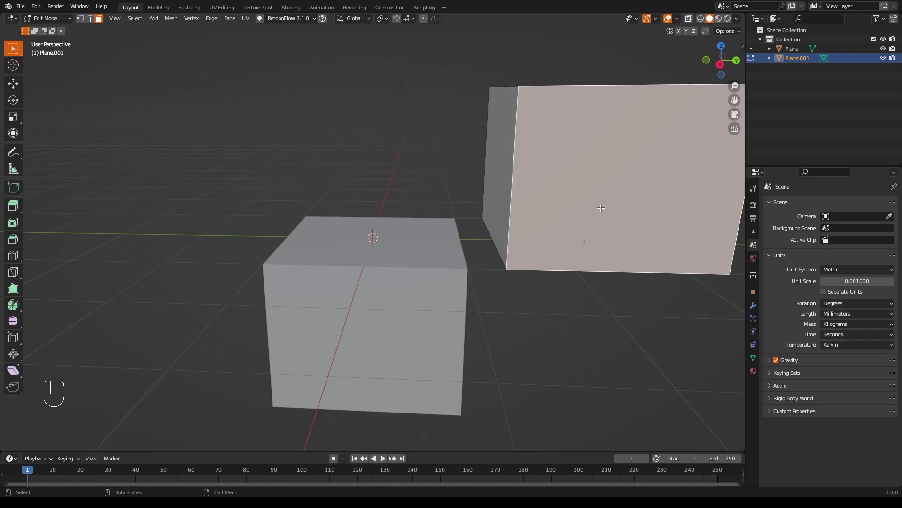
# Back in Object Mode, grab Plane.001 along X so it overlaps the first cube's corner
pyautogui.press('Tab')
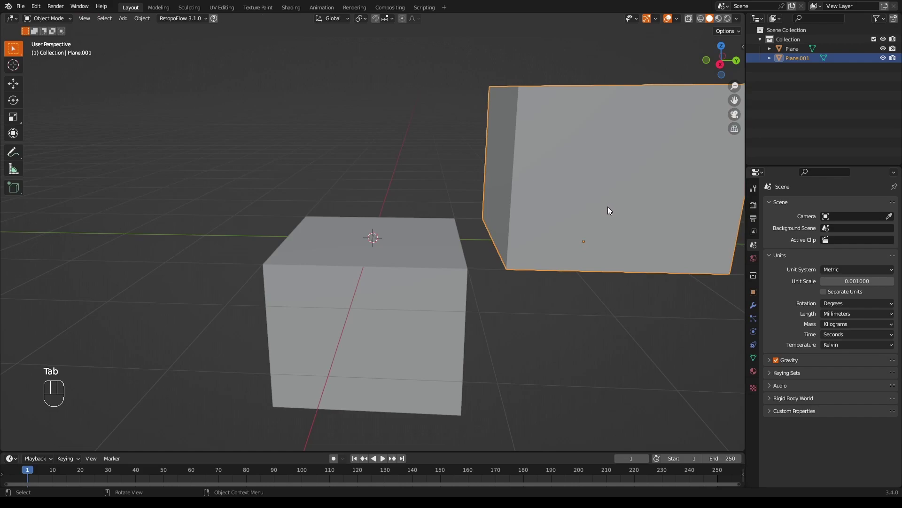
pyautogui.press('g')
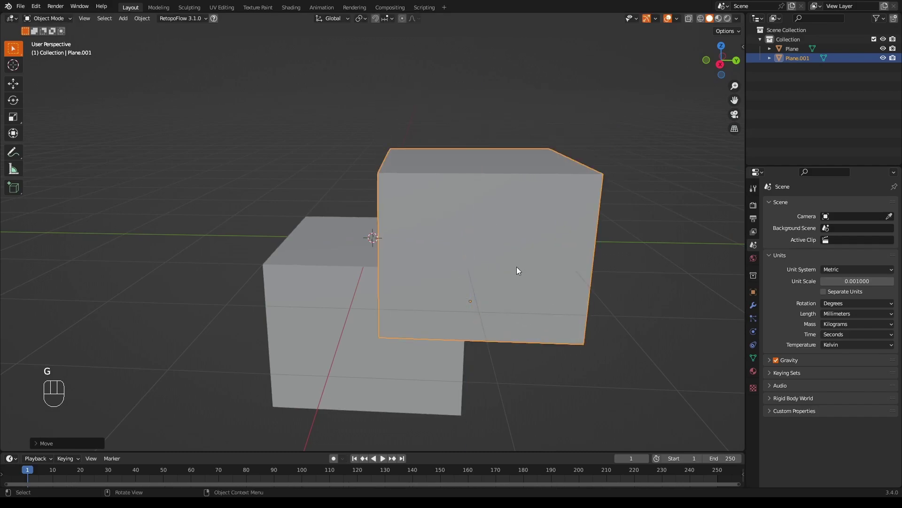
pyautogui.press('g')
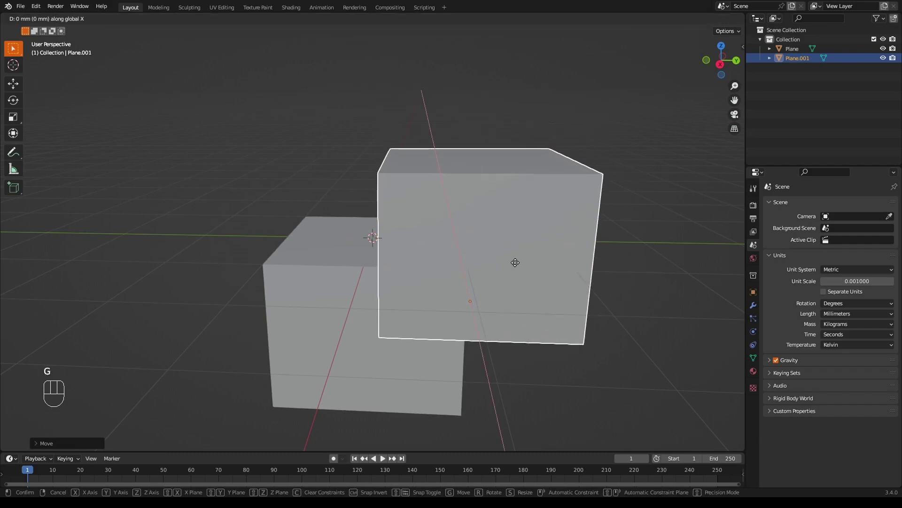
pyautogui.moveTo(536, 269); pyautogui.dragTo(535, 289)
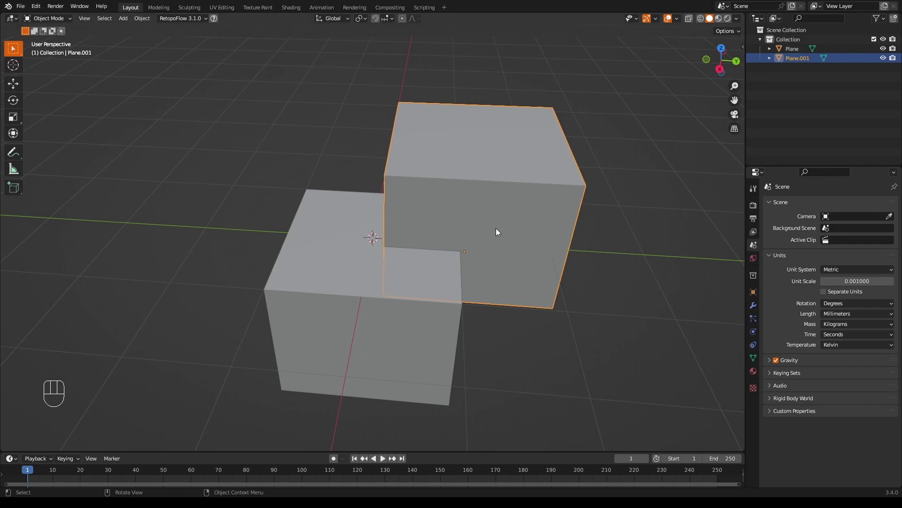
pyautogui.moveTo(522, 235); pyautogui.dragTo(577, 214)
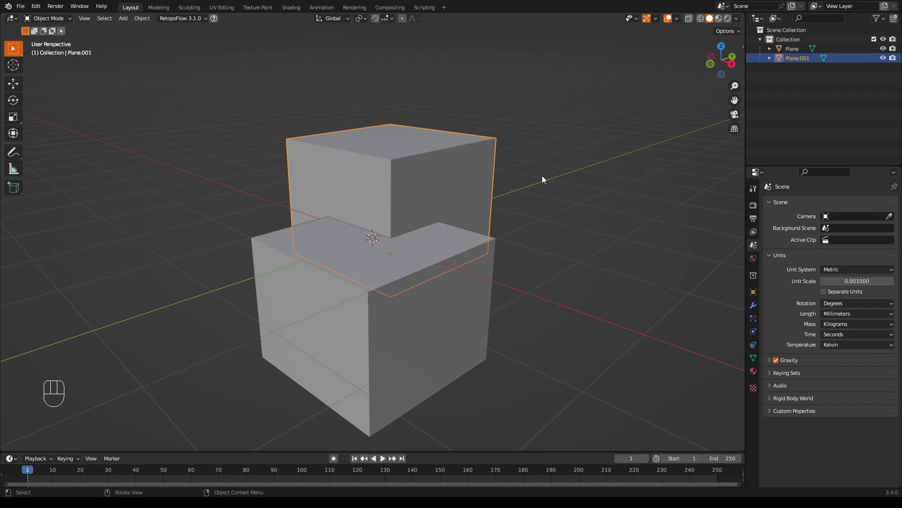
# Add a Boolean Difference to Plane.001 with Plane as the cutter object, Exact solver
pyautogui.moveTo(558, 177); pyautogui.dragTo(500, 201)
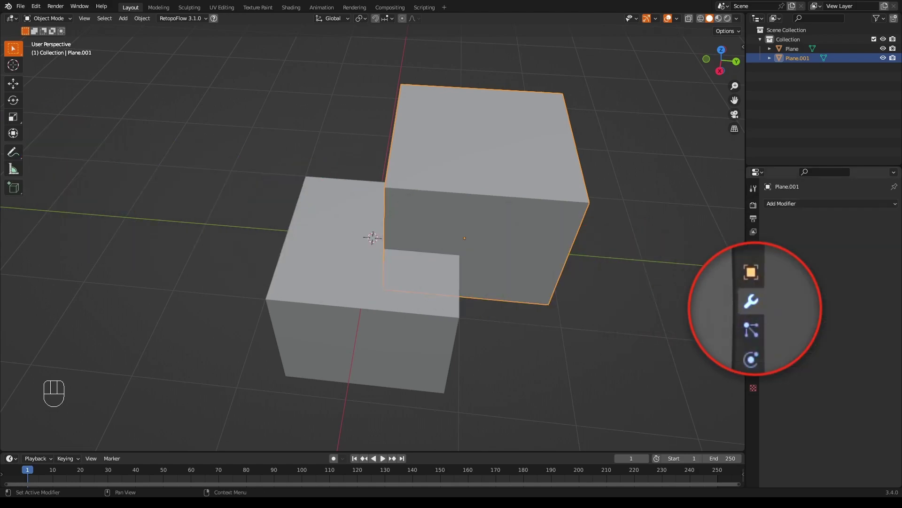
pyautogui.moveTo(798, 206); pyautogui.dragTo(714, 253)
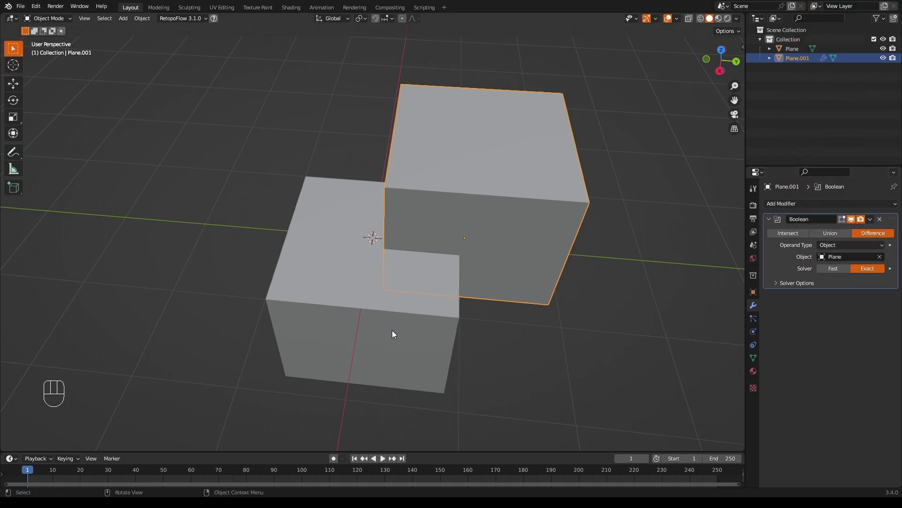
pyautogui.moveTo(582, 310); pyautogui.dragTo(573, 296)
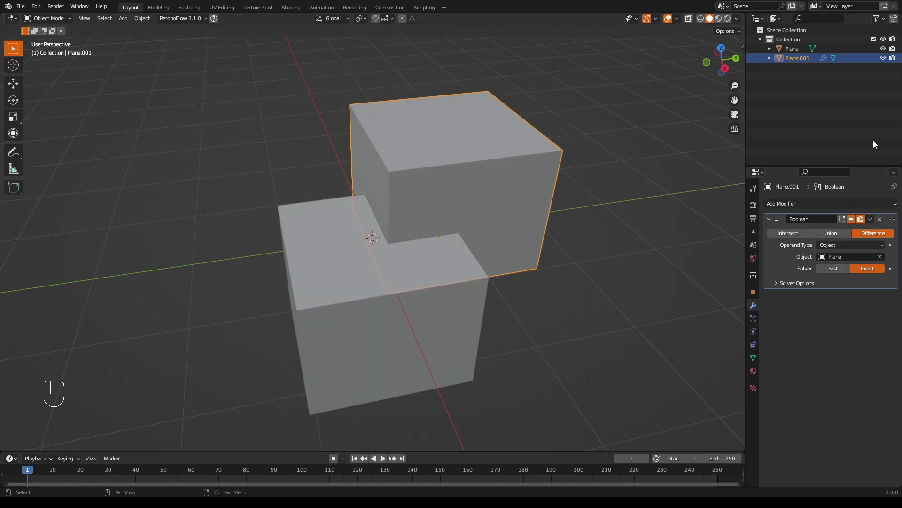
# Turn on the Face Orientation overlay and inspect the first cube showing red
pyautogui.moveTo(886, 52); pyautogui.dragTo(868, 63)
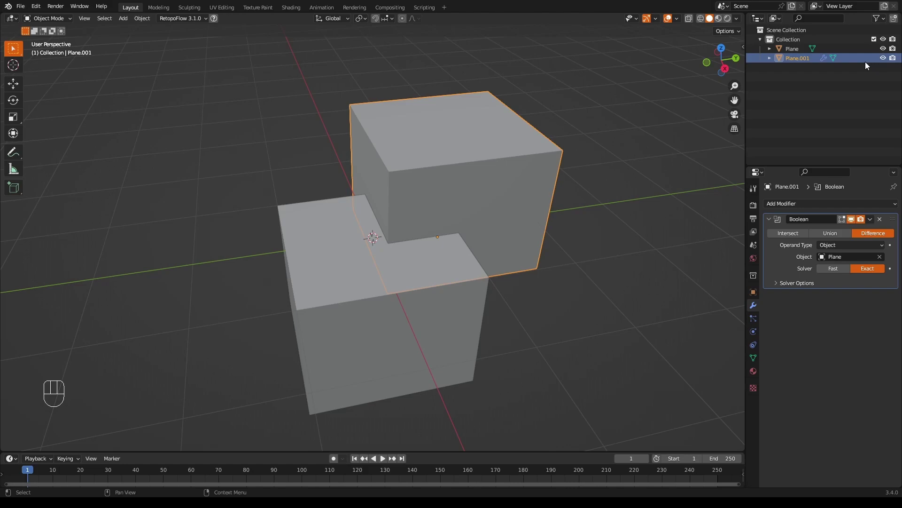
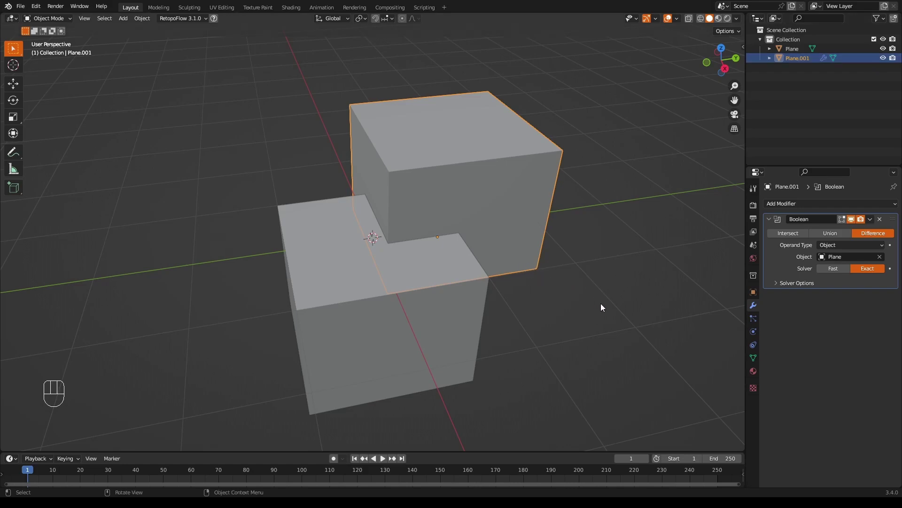
pyautogui.moveTo(683, 19); pyautogui.dragTo(598, 266)
pyautogui.moveTo(561, 303); pyautogui.dragTo(513, 291)
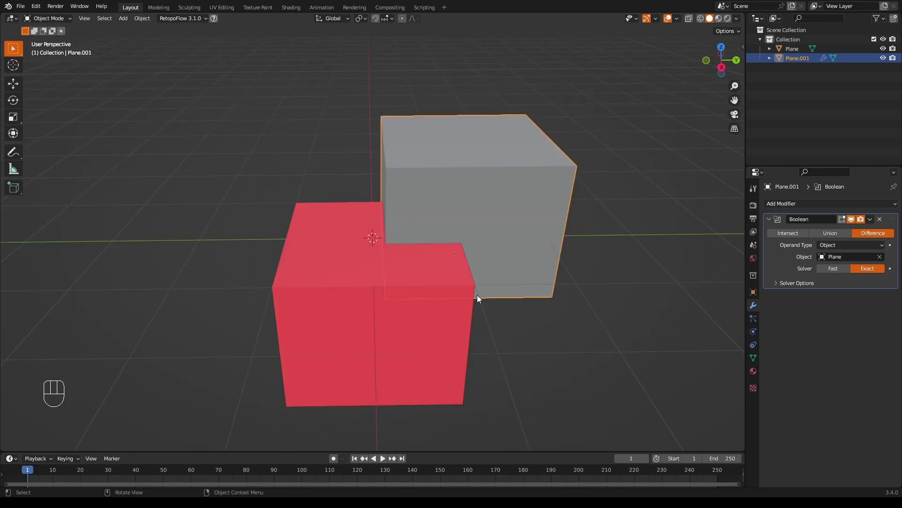
# Select all faces of Plane in Edit Mode and apply Mesh > Normals > Flip, then return to Plane.001
pyautogui.press('Tab')
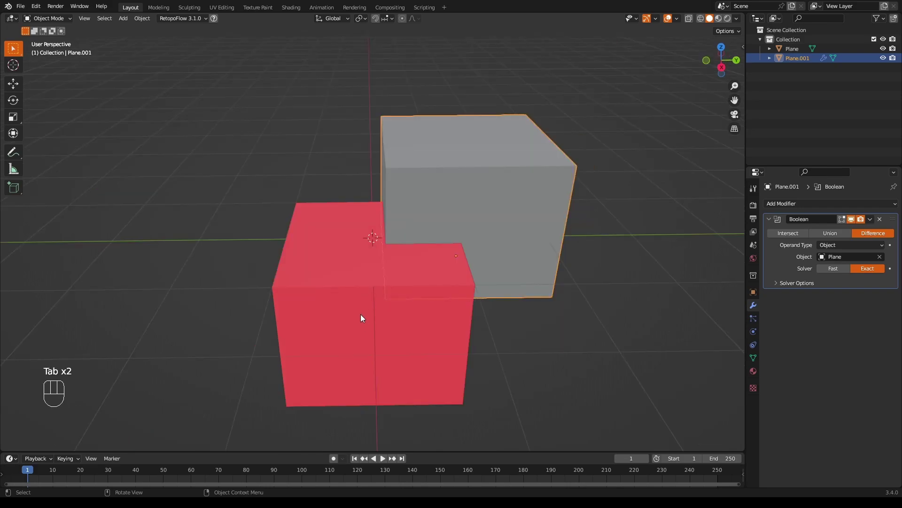
pyautogui.press('Tab')
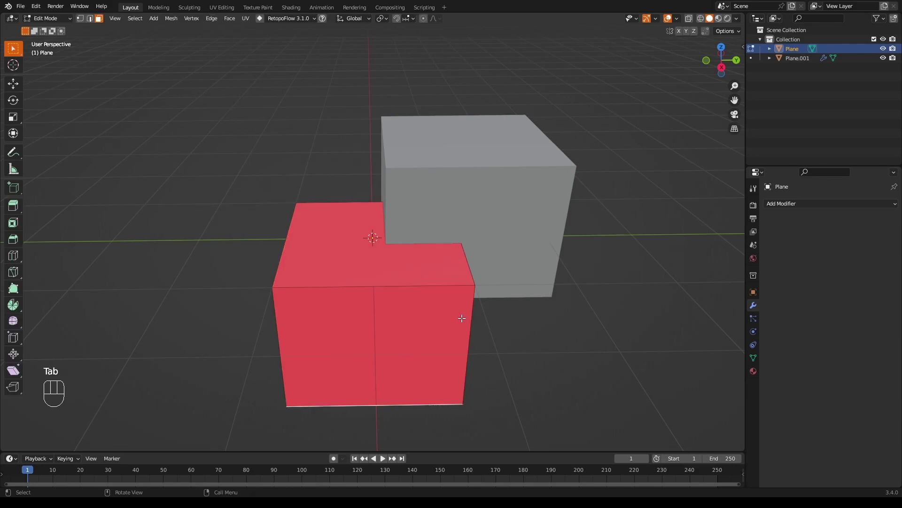
pyautogui.press('a')
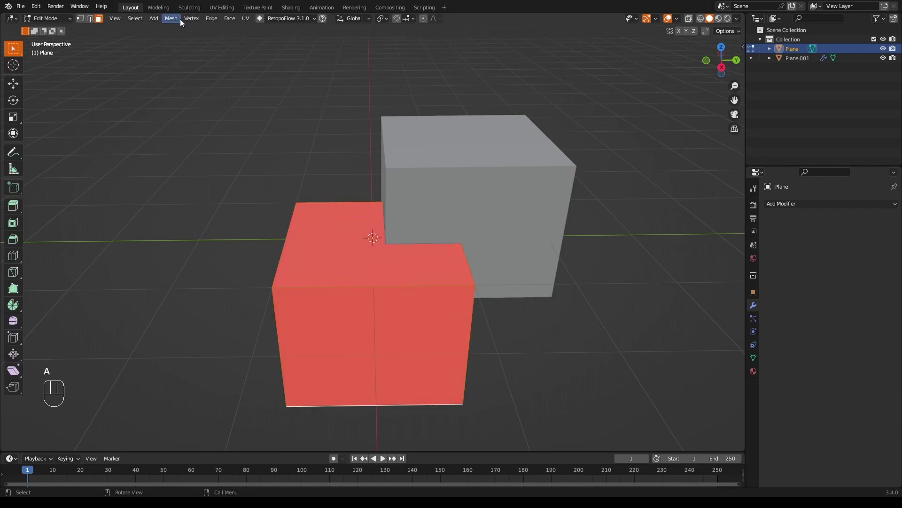
pyautogui.moveTo(178, 21); pyautogui.dragTo(268, 193)
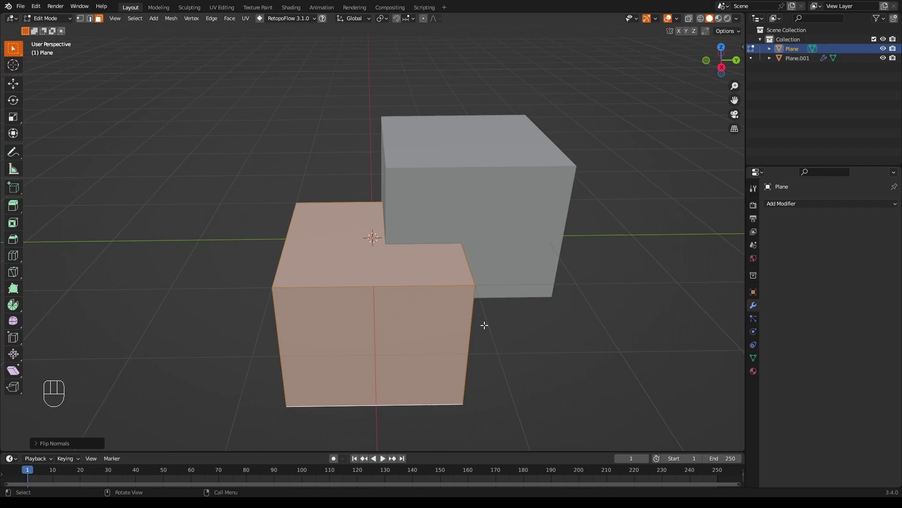
pyautogui.press('Tab')
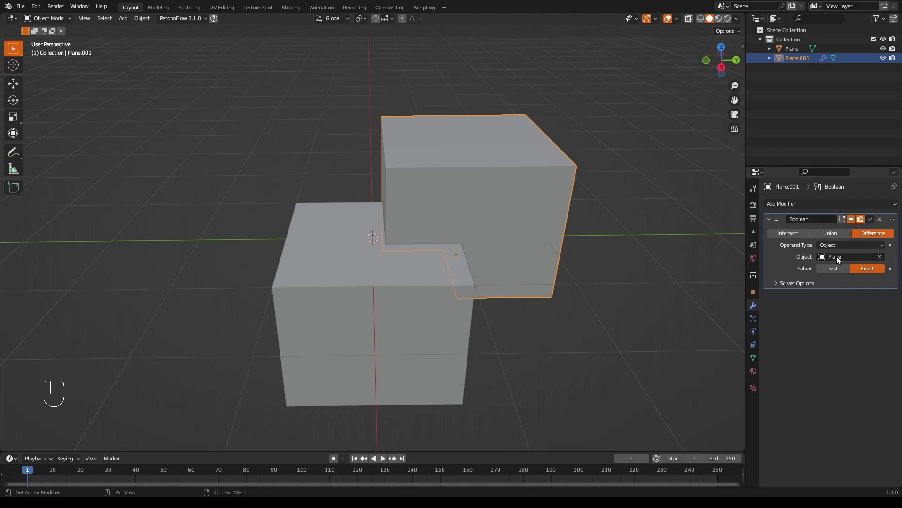
# With Plane hidden in the Outliner, orbit around Plane.001 to view the carved corner notch
pyautogui.moveTo(541, 221); pyautogui.dragTo(561, 160)
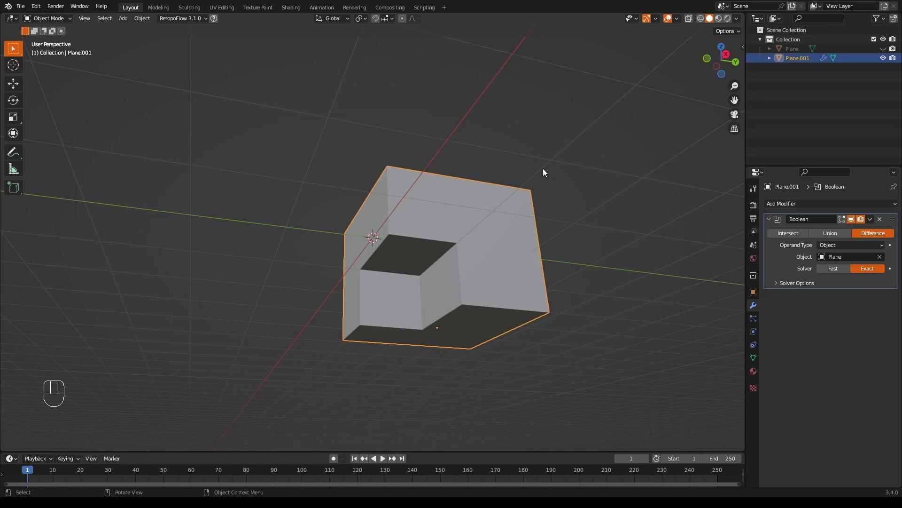
pyautogui.moveTo(682, 23); pyautogui.dragTo(613, 211)
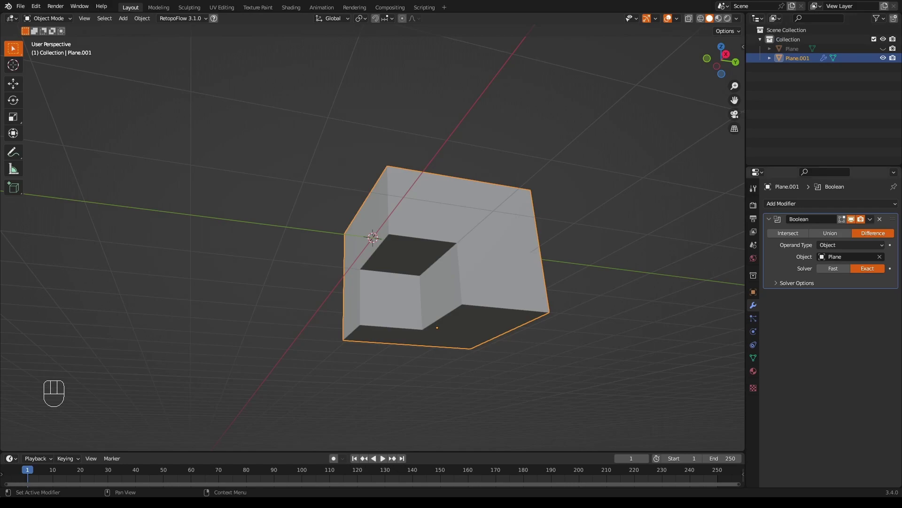
# Delete the Boolean modifier and select all of Plane.001's faces in Edit Mode
pyautogui.moveTo(603, 176); pyautogui.dragTo(604, 170)
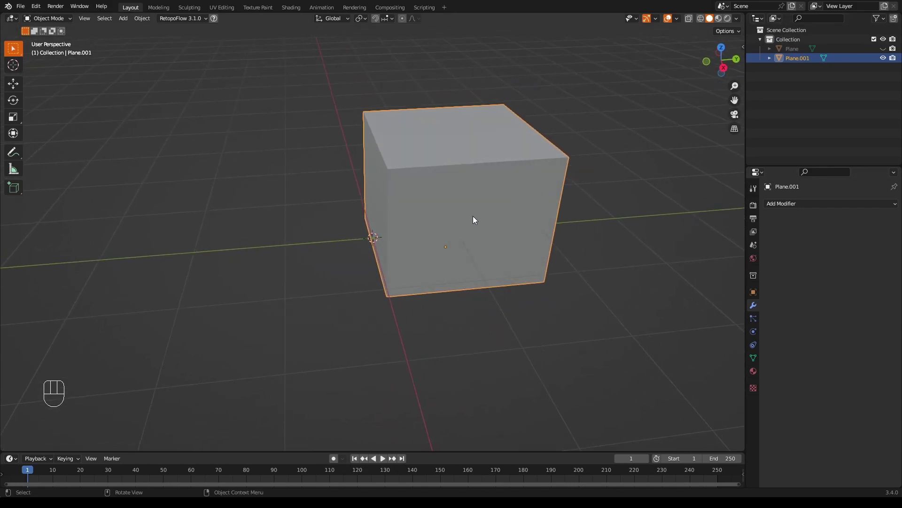
pyautogui.press('Tab')
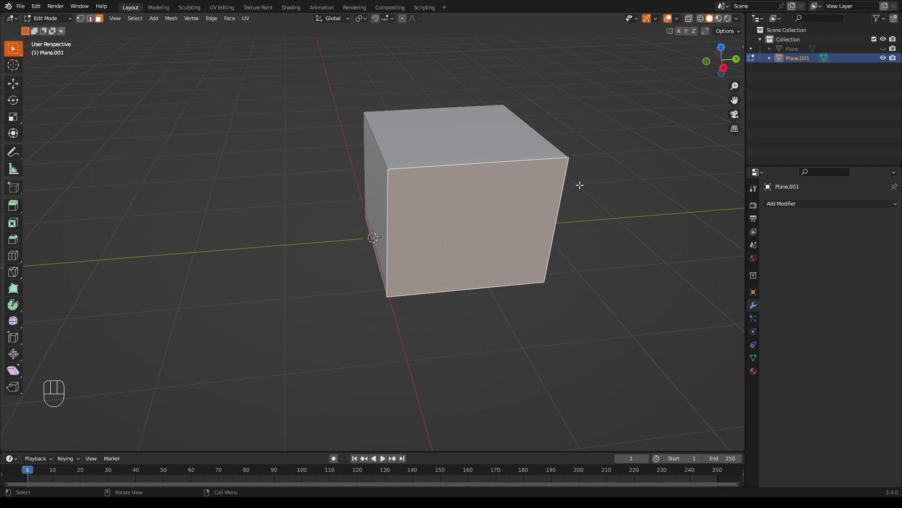
pyautogui.press('a')
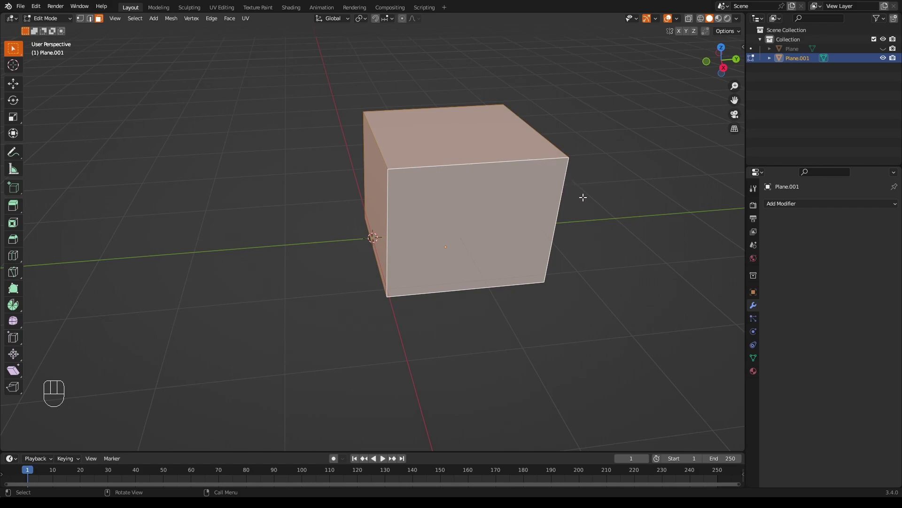
# Try an E extrude, undo it, then bring up the Alt+E Extrude menu for all faces
pyautogui.press('e')
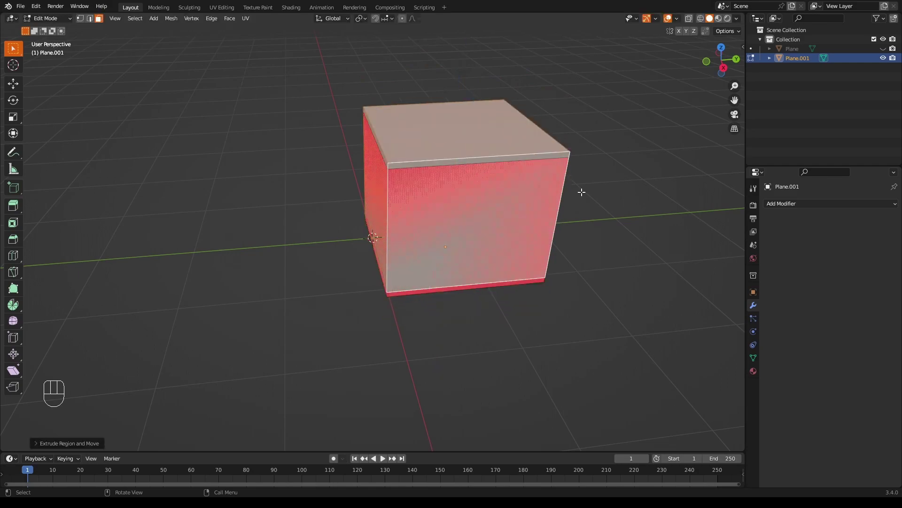
pyautogui.press('ctrl+z')
pyautogui.press('a')
pyautogui.press('alt+e')
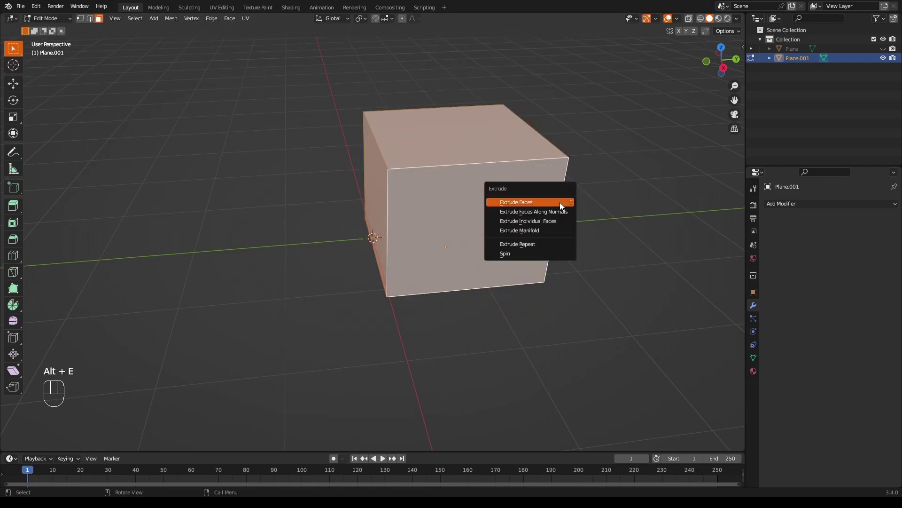